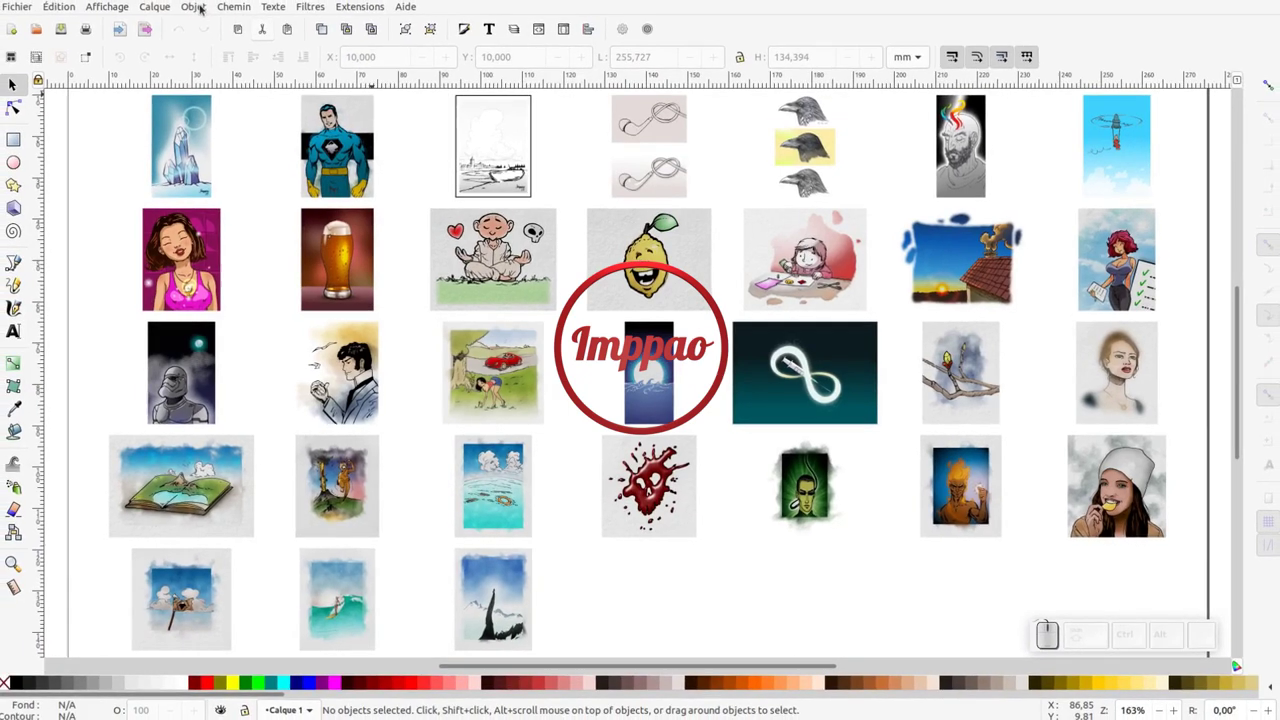
Briefly show the Arrange dialog and XML editor, then close them again
{"action": "left_click", "coordinate": [206, 11]}
{"action": "left_click", "coordinate": [218, 468]}
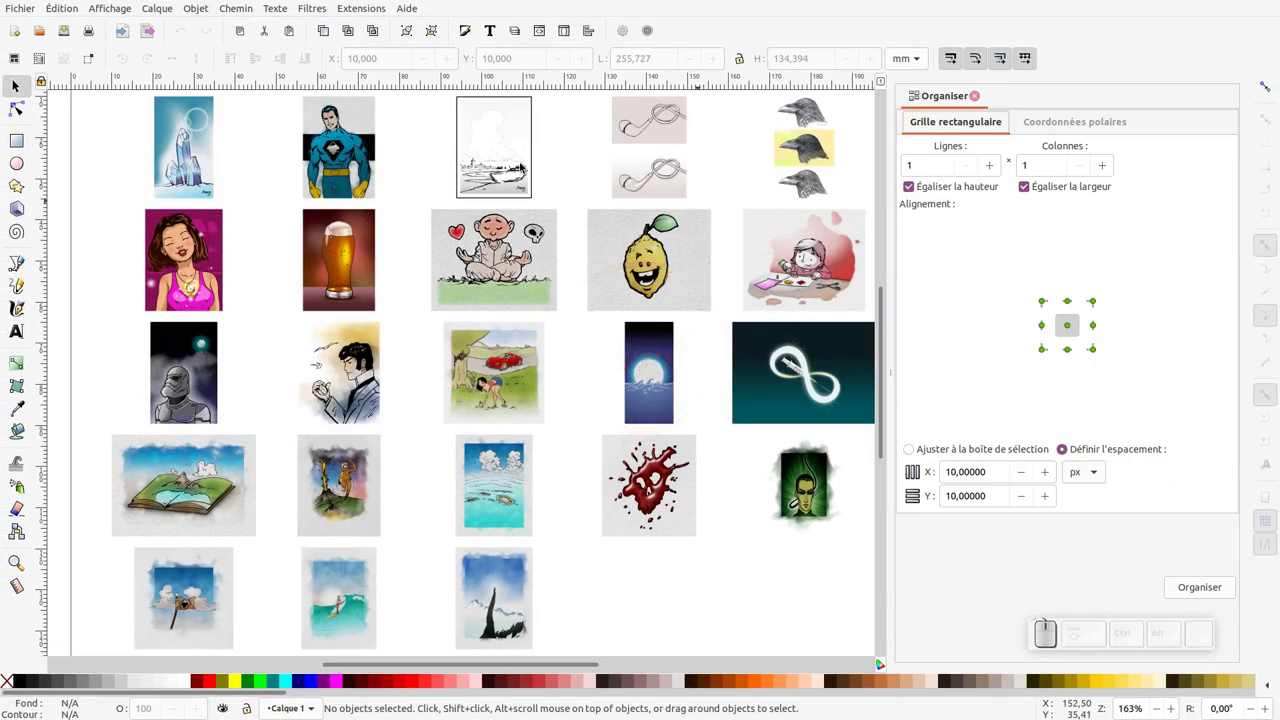
{"action": "left_click", "coordinate": [66, 10]}
{"action": "left_click", "coordinate": [116, 419]}
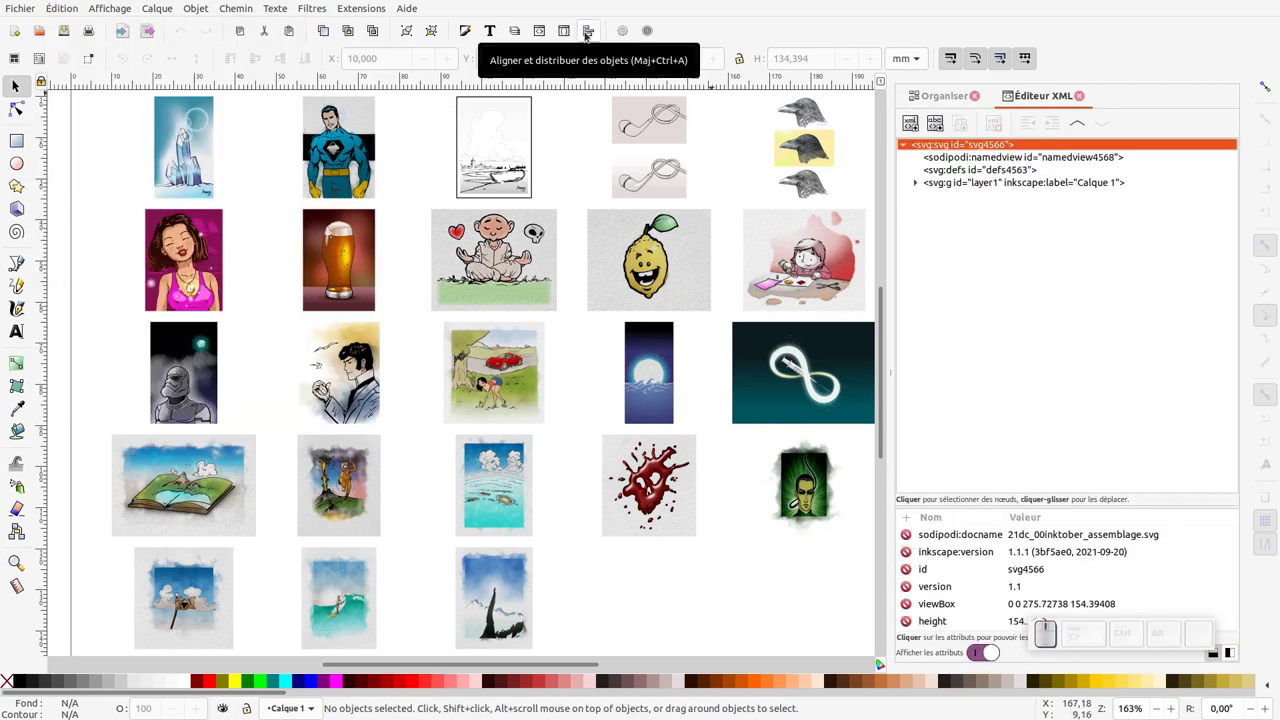
{"action": "left_click", "coordinate": [595, 35]}
{"action": "middle_click", "coordinate": [601, 67]}
{"action": "left_click", "coordinate": [601, 67]}
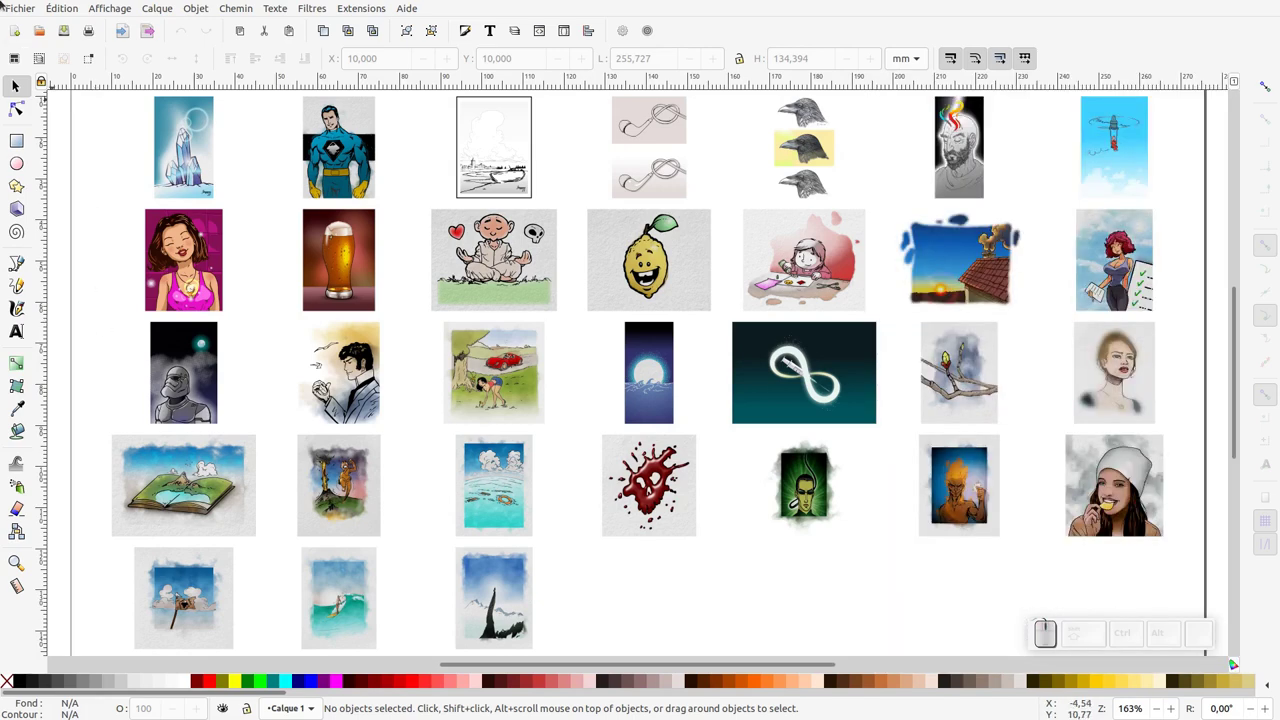
{"action": "left_click", "coordinate": [601, 67]}
Start a new full-screen document and choose all 31 Inktober PNGs in the Import file chooser
{"action": "left_click", "coordinate": [601, 67]}
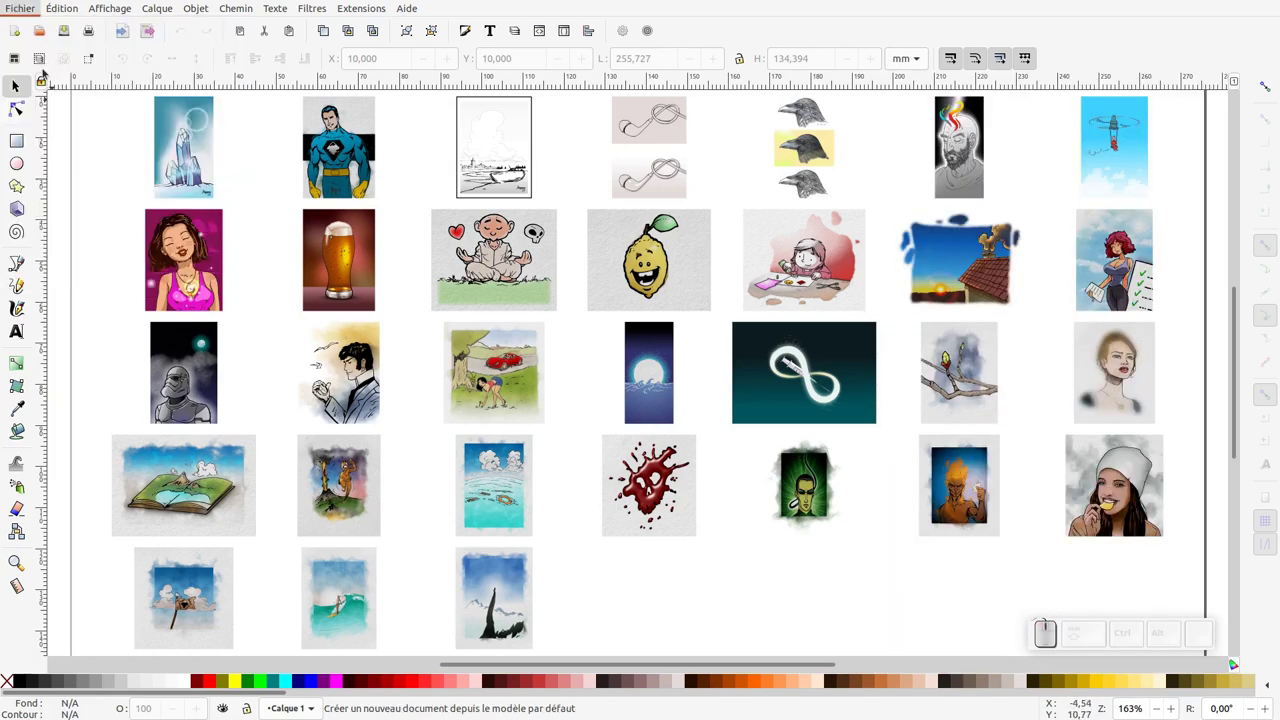
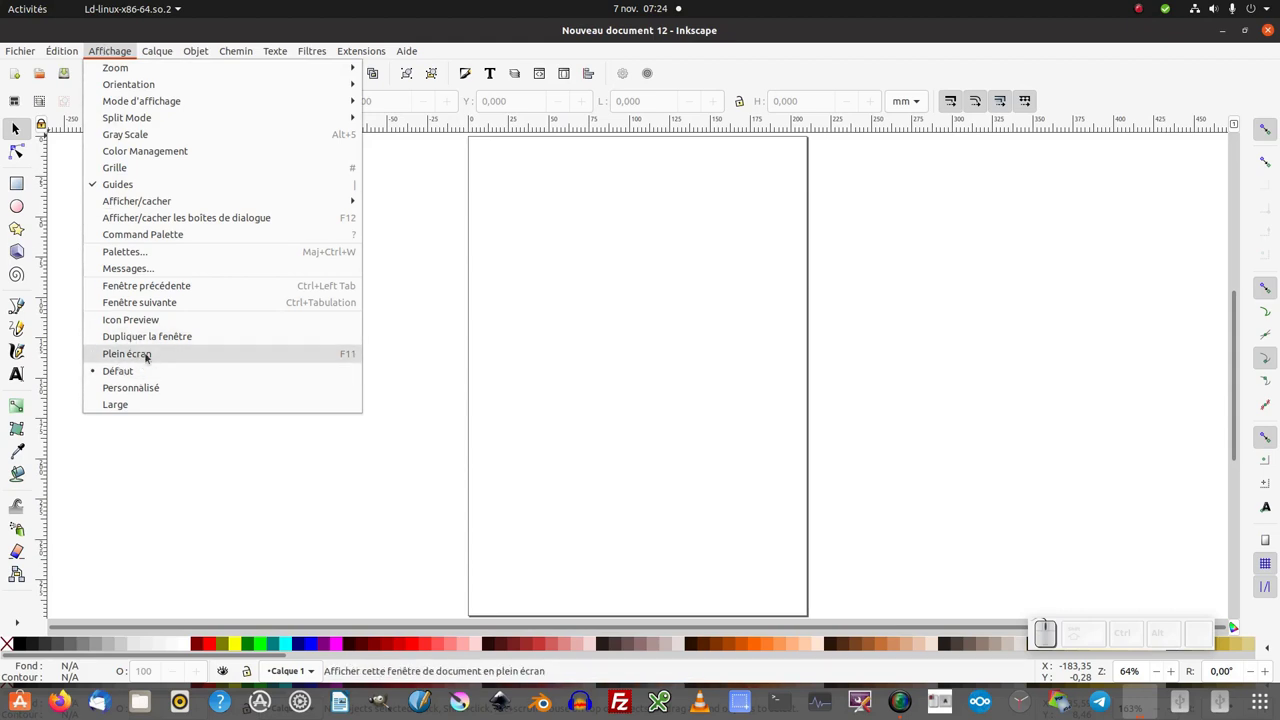
{"action": "left_click", "coordinate": [148, 358]}
{"action": "left_click", "coordinate": [20, 10]}
{"action": "left_click", "coordinate": [38, 174]}
{"action": "left_click_drag", "start_coordinate": [236, 438], "coordinate": [452, 195]}
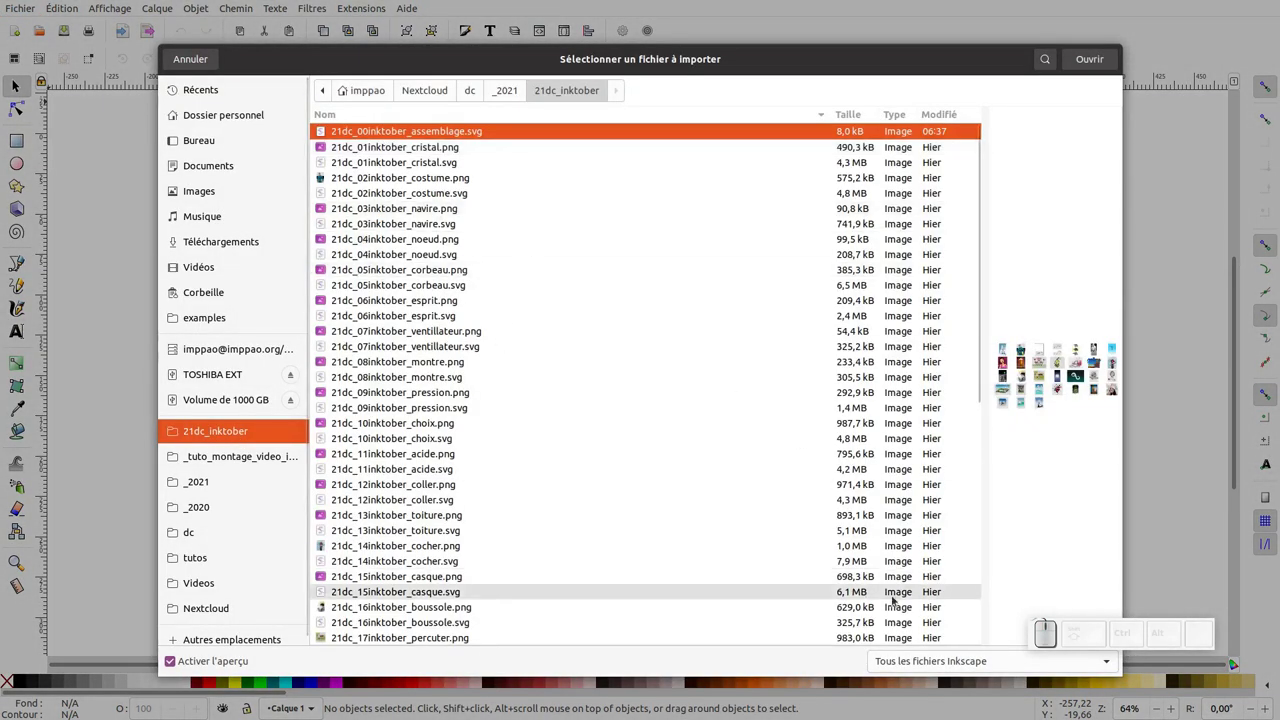
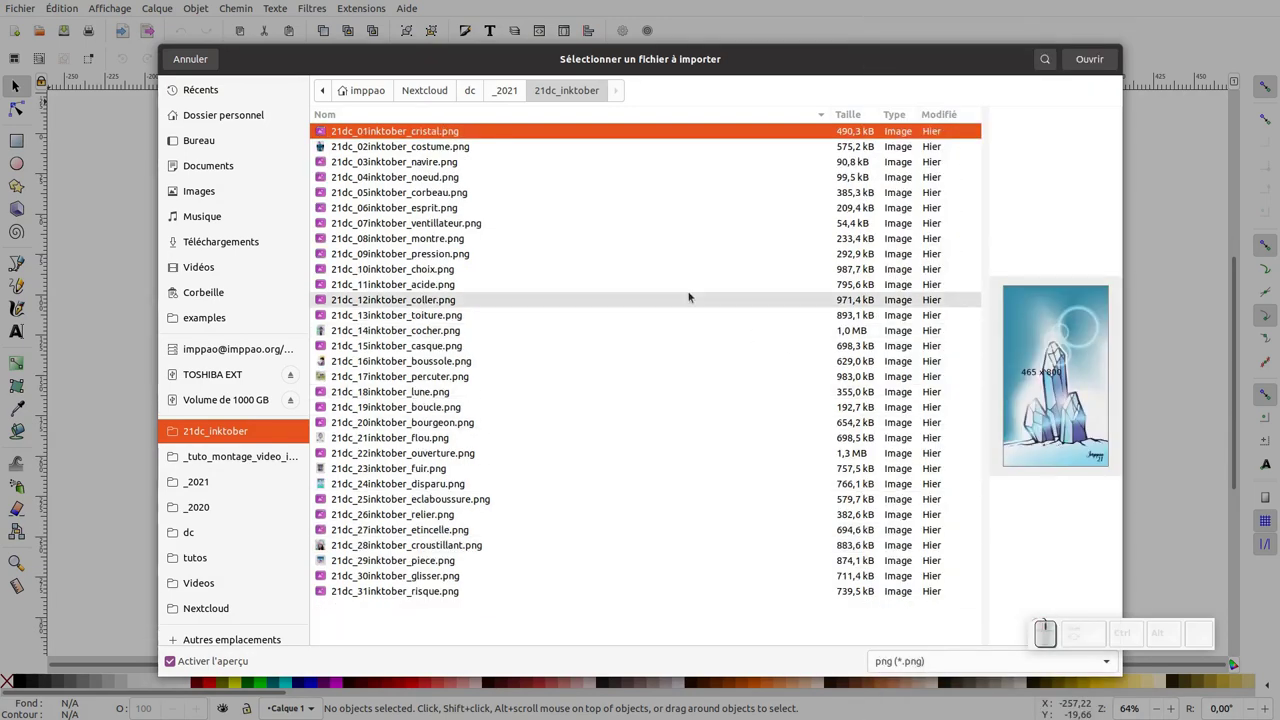
{"action": "key", "text": "ctrl+a"}
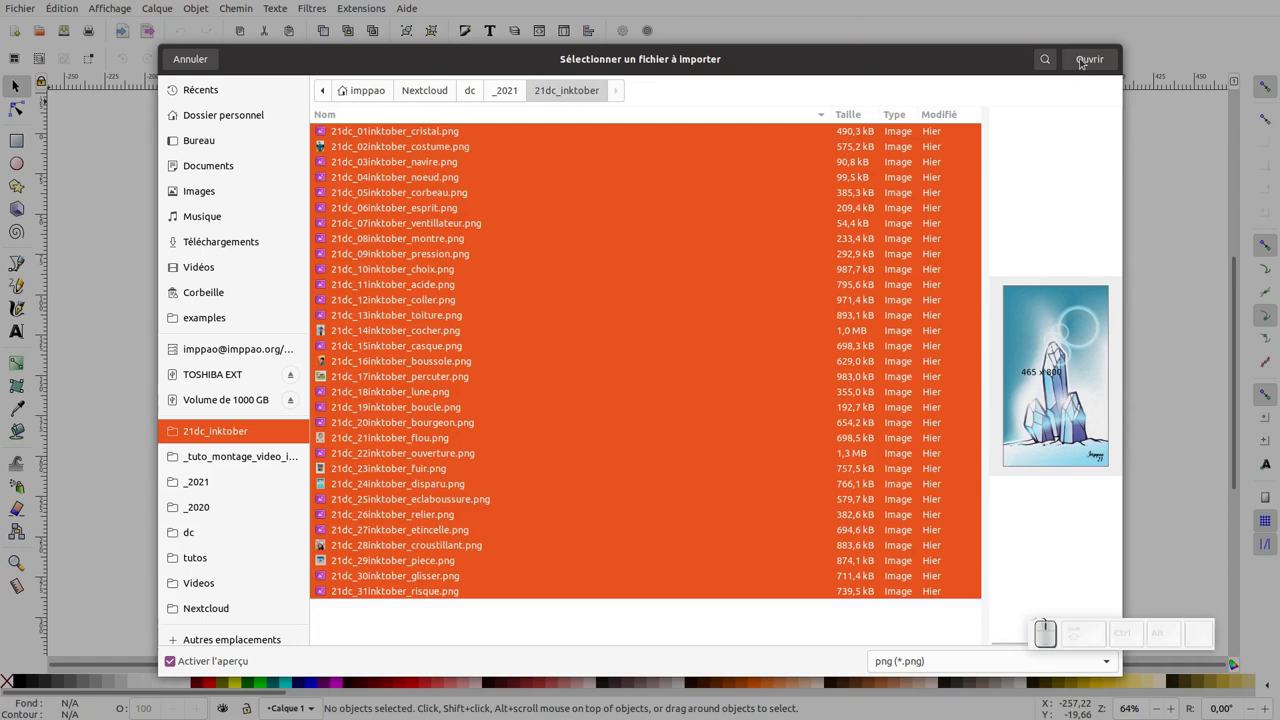
{"action": "left_click", "coordinate": [1083, 63]}
{"action": "left_click_drag", "start_coordinate": [636, 278], "coordinate": [676, 279]}
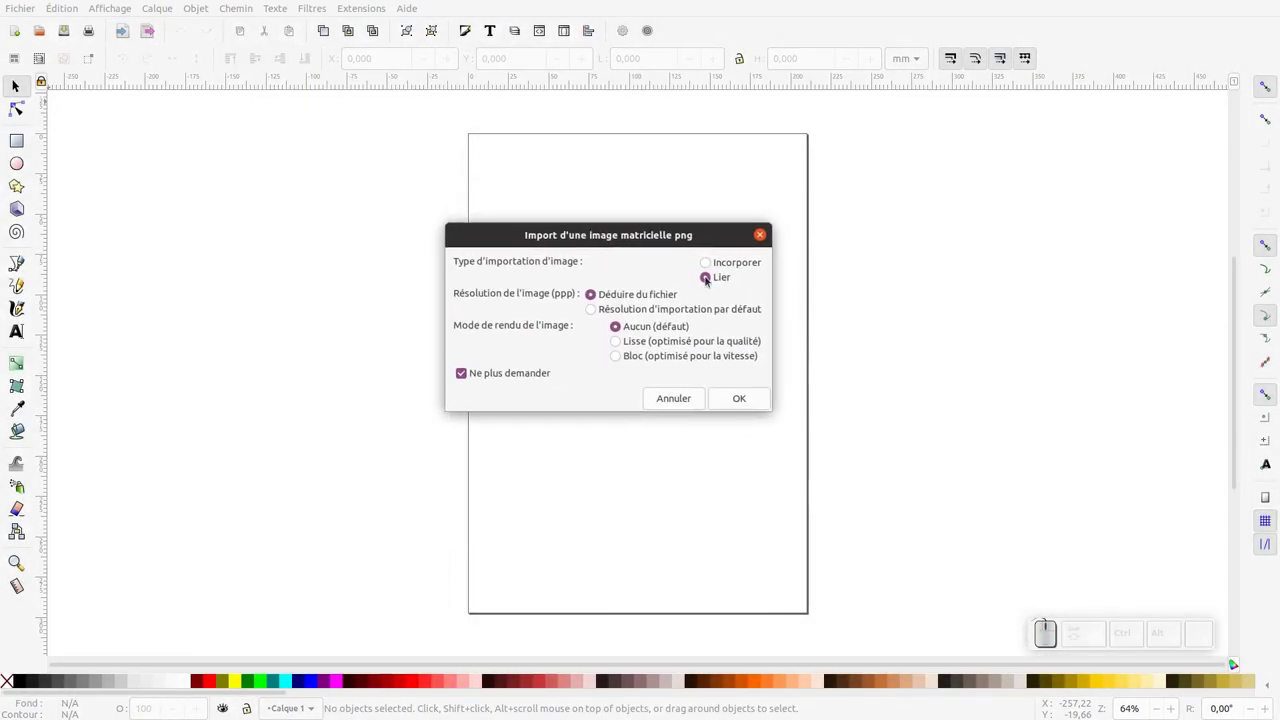
Import the PNGs as linked images, then re-enable the raster link prompt in Preferences and deselect
{"action": "left_click", "coordinate": [708, 281]}
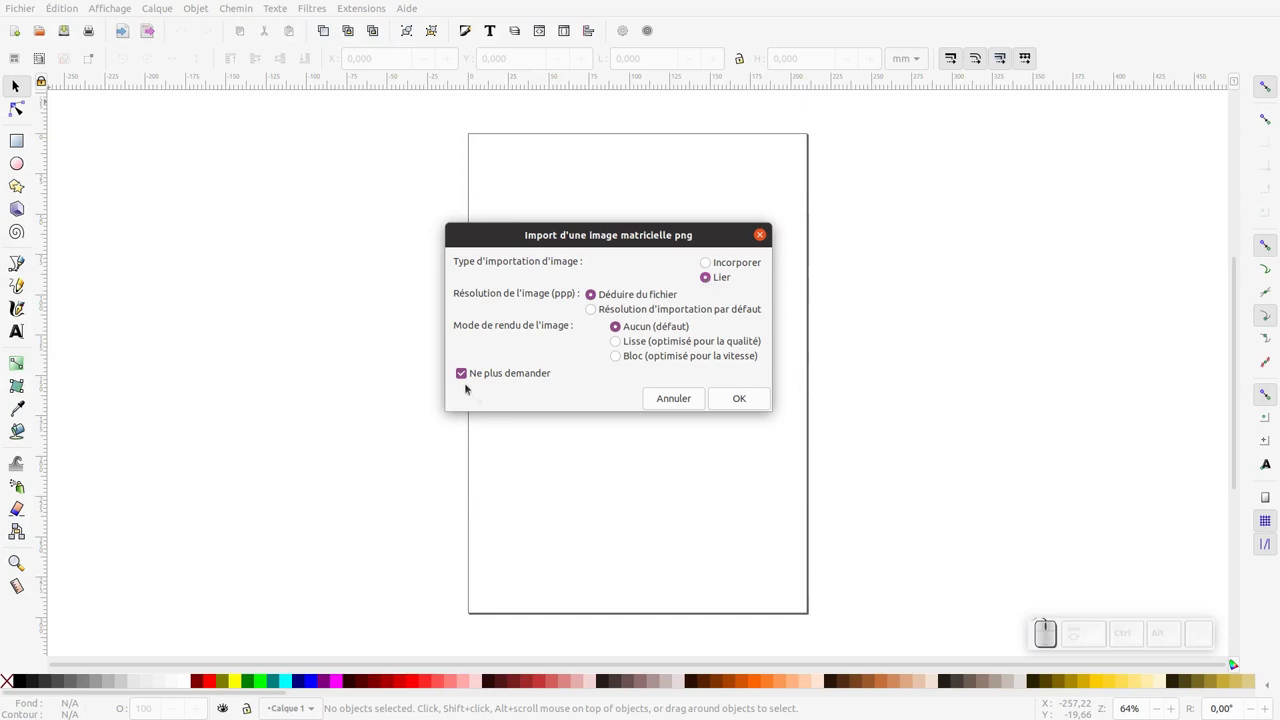
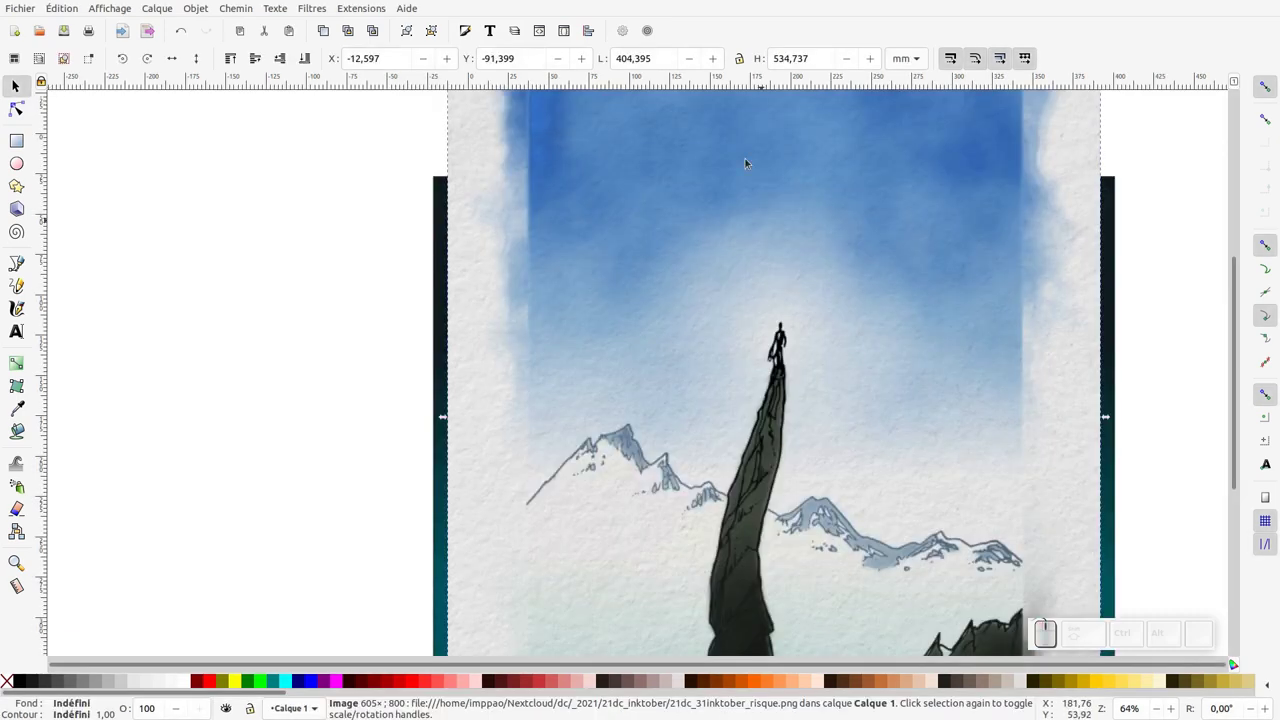
{"action": "left_click_drag", "start_coordinate": [648, 35], "coordinate": [448, 263]}
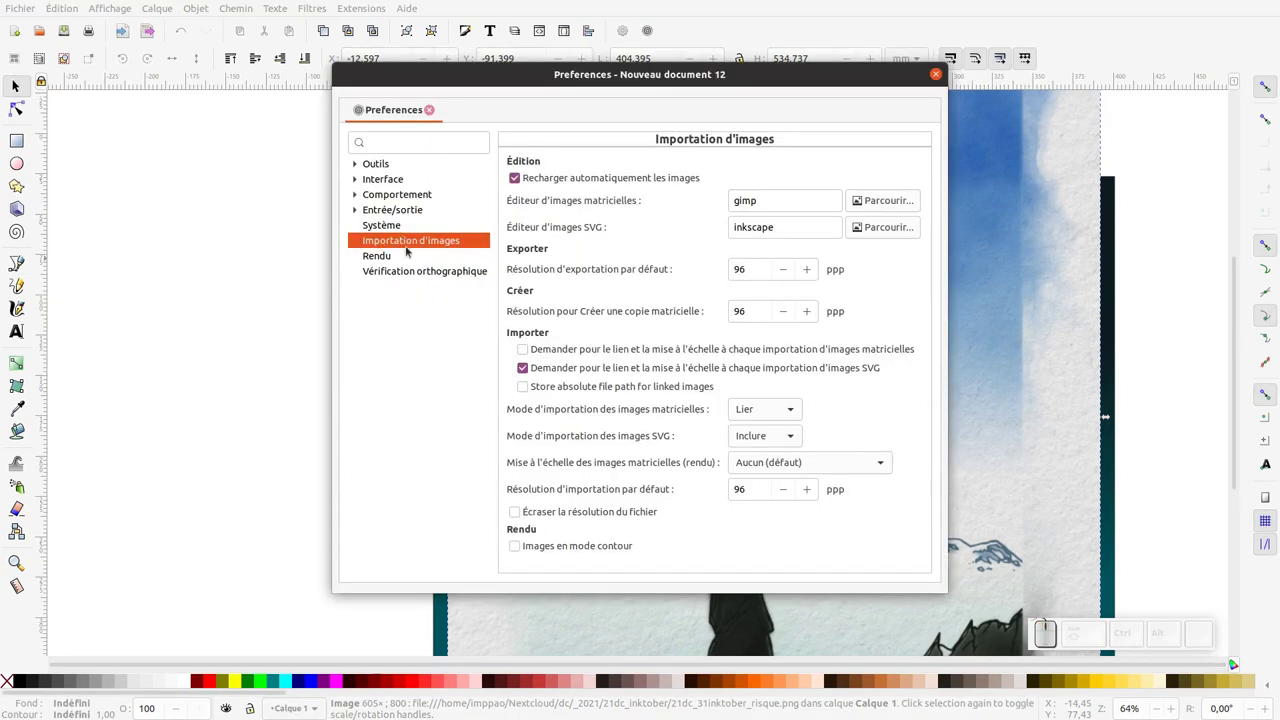
{"action": "left_click", "coordinate": [530, 354]}
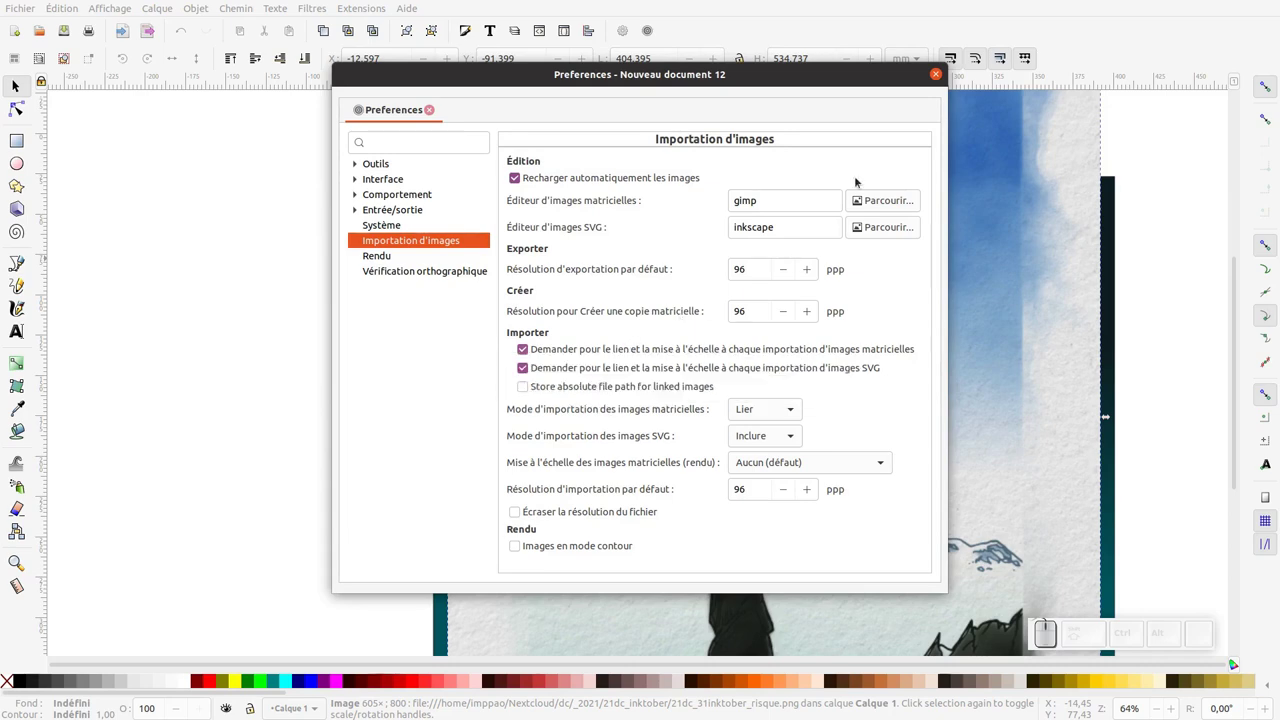
{"action": "left_click", "coordinate": [698, 311]}
{"action": "left_click", "coordinate": [420, 396]}
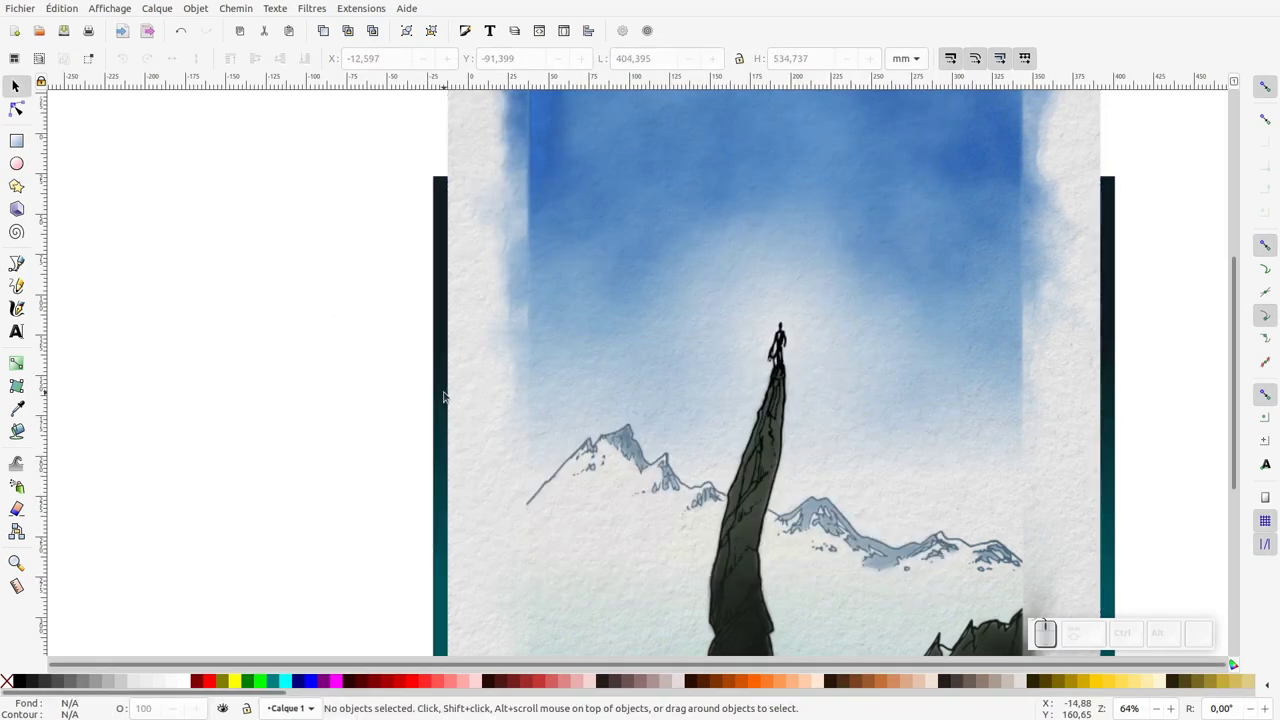
Zoom out, select all 31 stacked images and head to Object > Arrange
{"action": "key", "text": "KP_Subtract"}
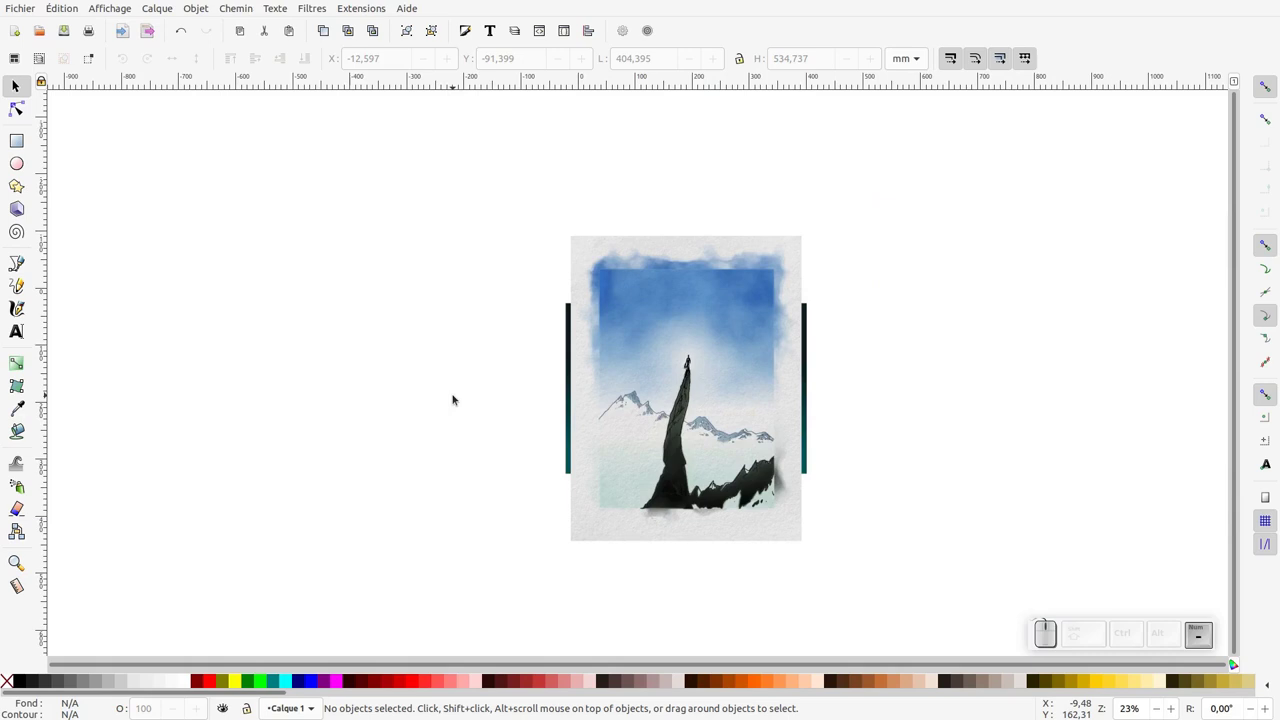
{"action": "left_click", "coordinate": [20, 89]}
{"action": "left_click", "coordinate": [60, 67]}
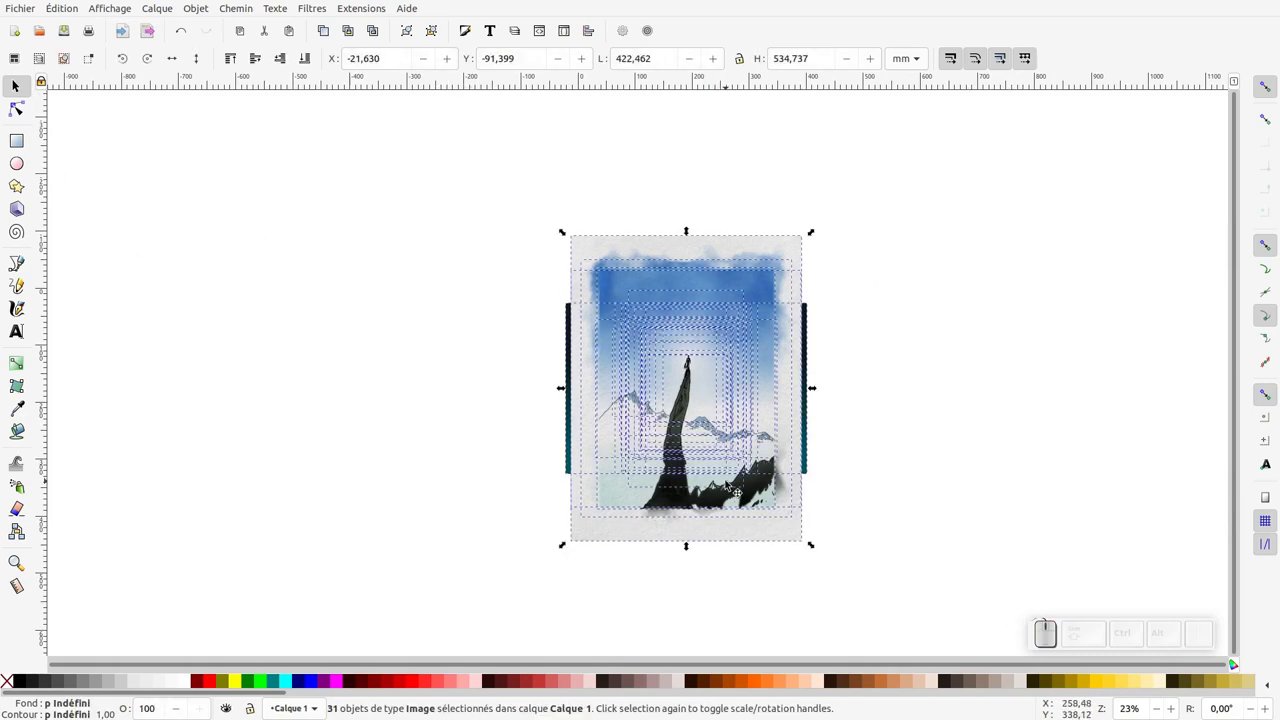
{"action": "key", "text": "ctrl+a"}
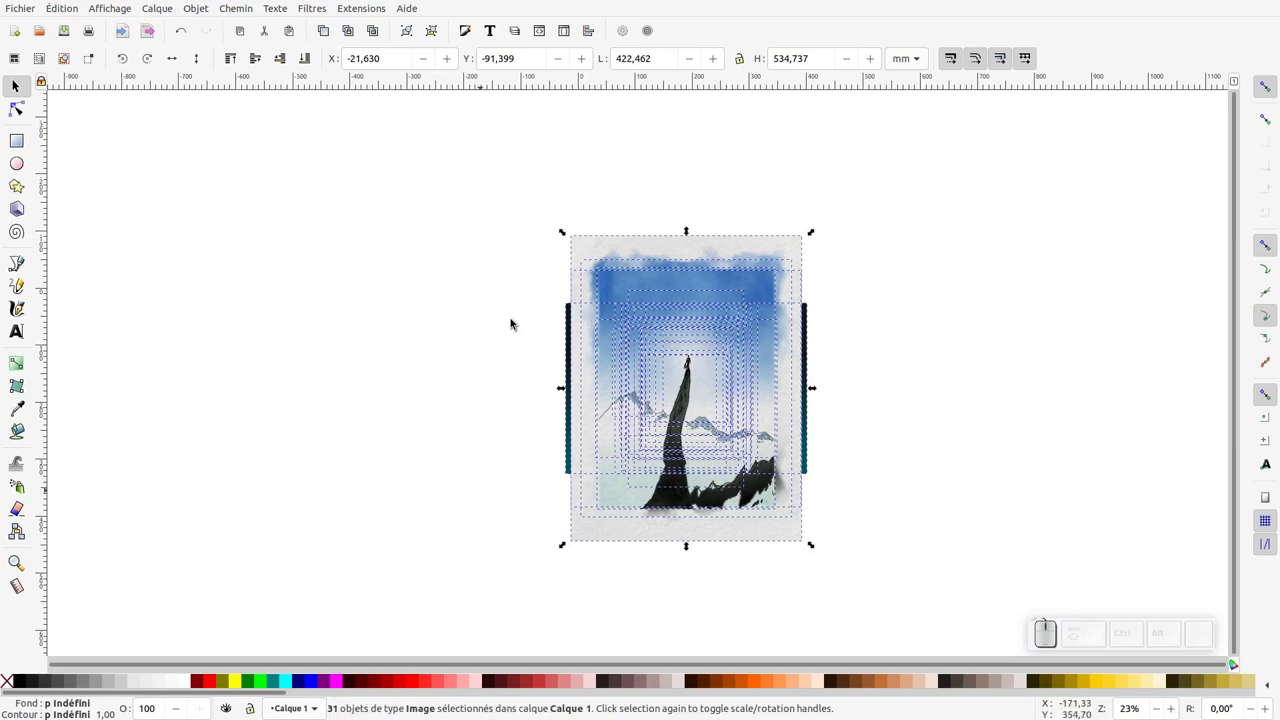
{"action": "left_click", "coordinate": [208, 13]}
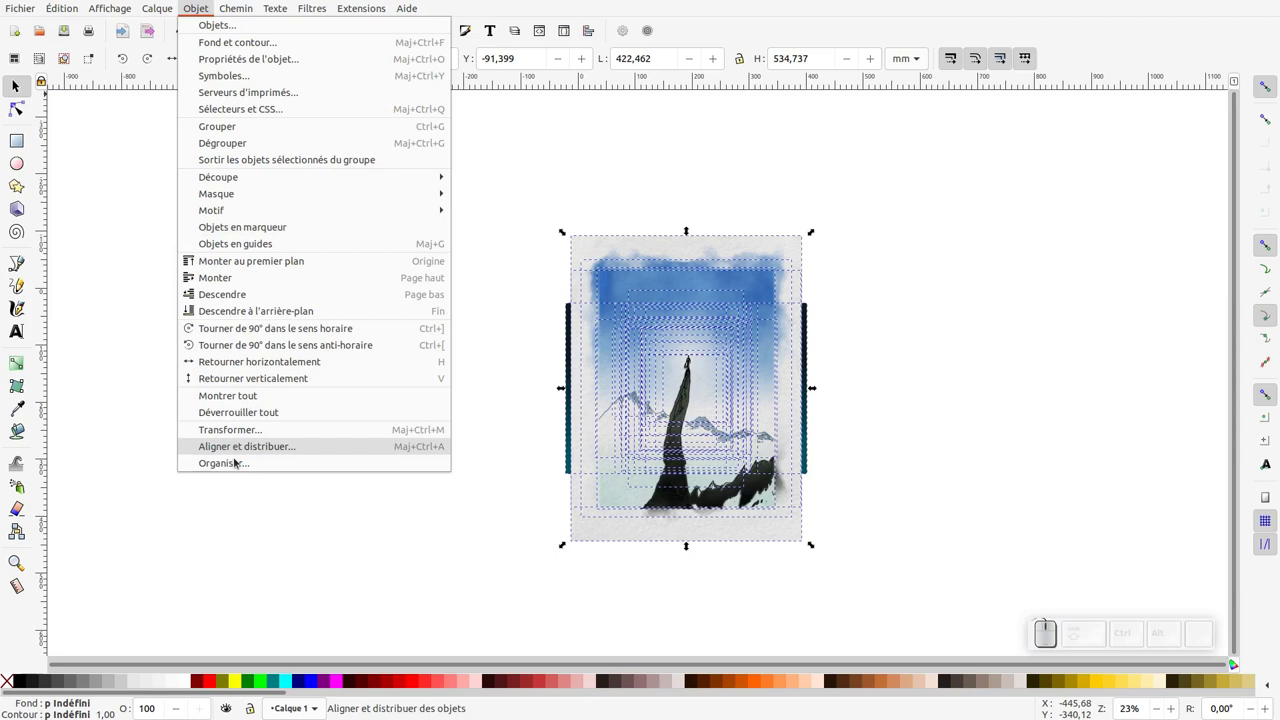
Arrange the 31 images into a 5-row by 7-column grid with 10 px spacing
{"action": "left_click", "coordinate": [237, 465]}
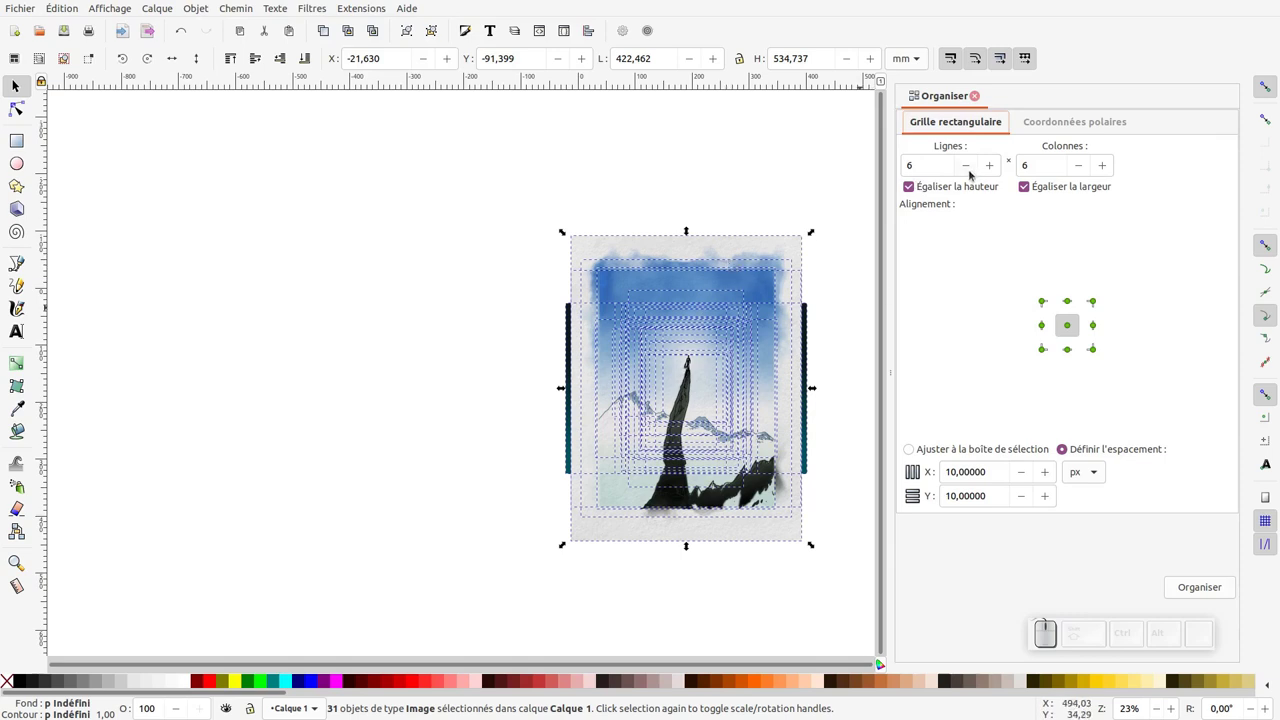
{"action": "left_click", "coordinate": [1084, 170]}
{"action": "left_click", "coordinate": [992, 171]}
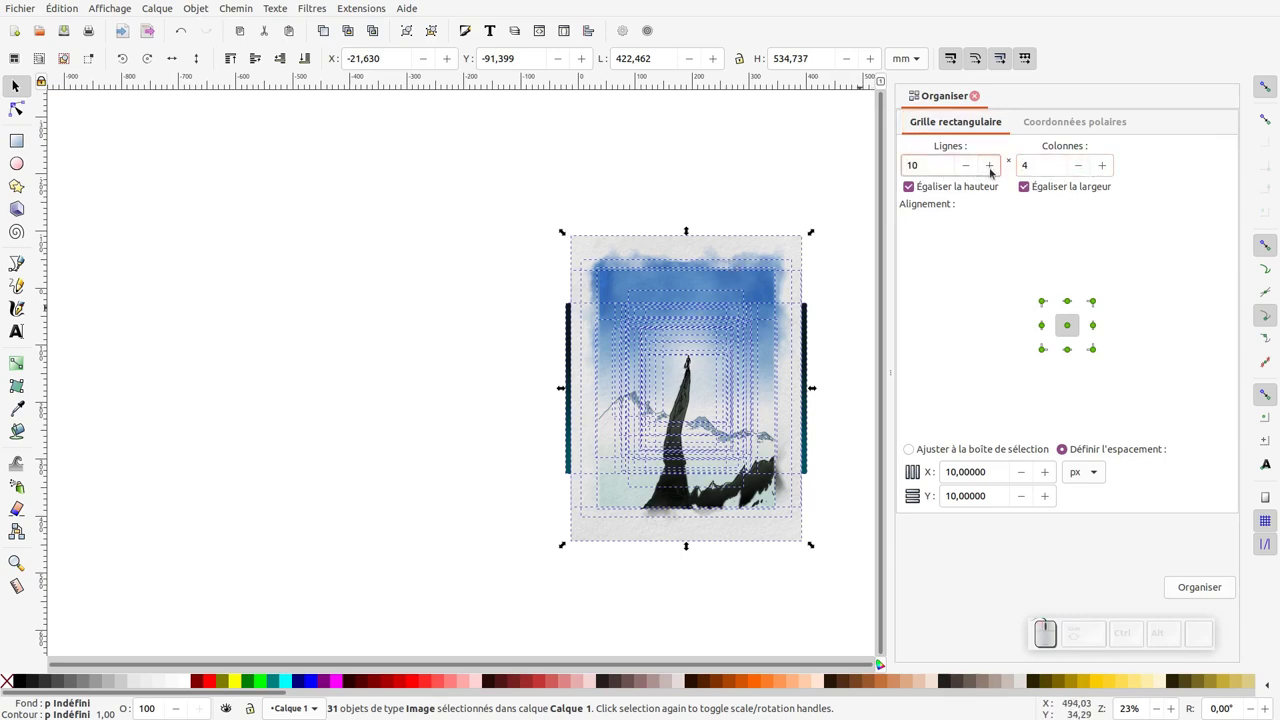
{"action": "left_click", "coordinate": [996, 169]}
{"action": "left_click", "coordinate": [965, 173]}
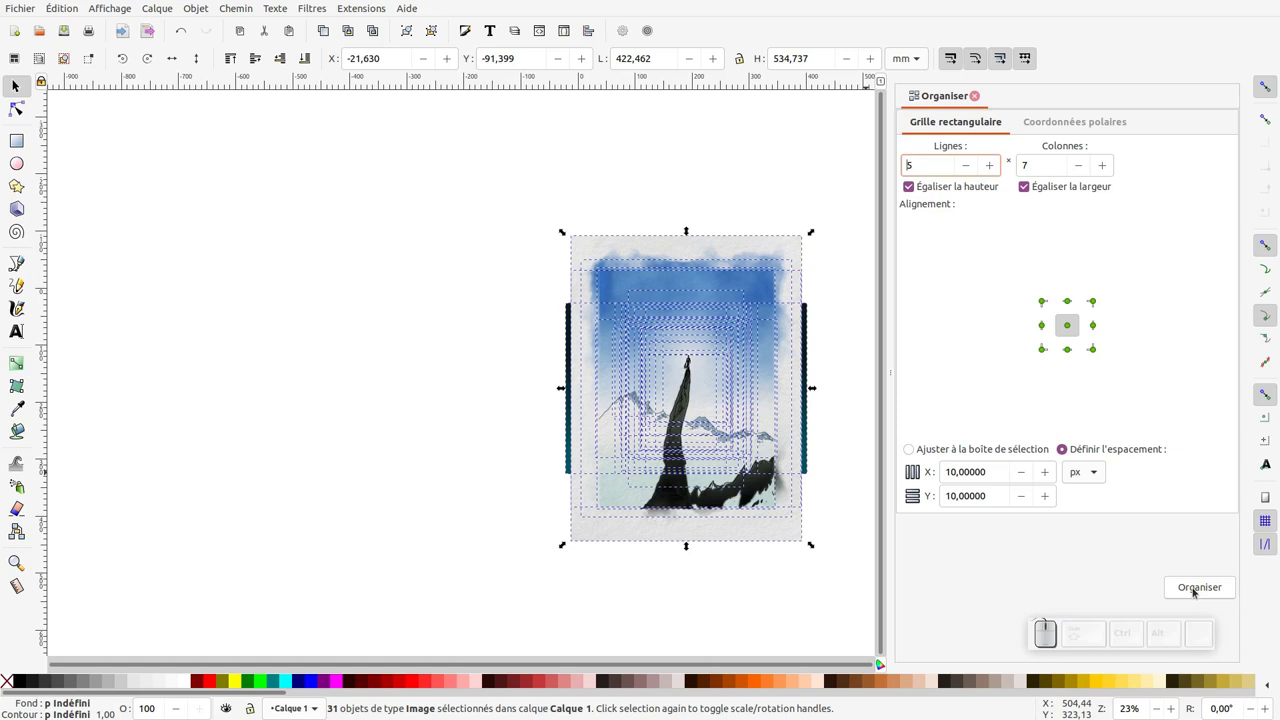
{"action": "left_click", "coordinate": [1198, 592]}
Ctrl-shrink the whole grid to about 293 × 262 mm and move it onto the page
{"action": "key", "text": "KP_Subtract"}
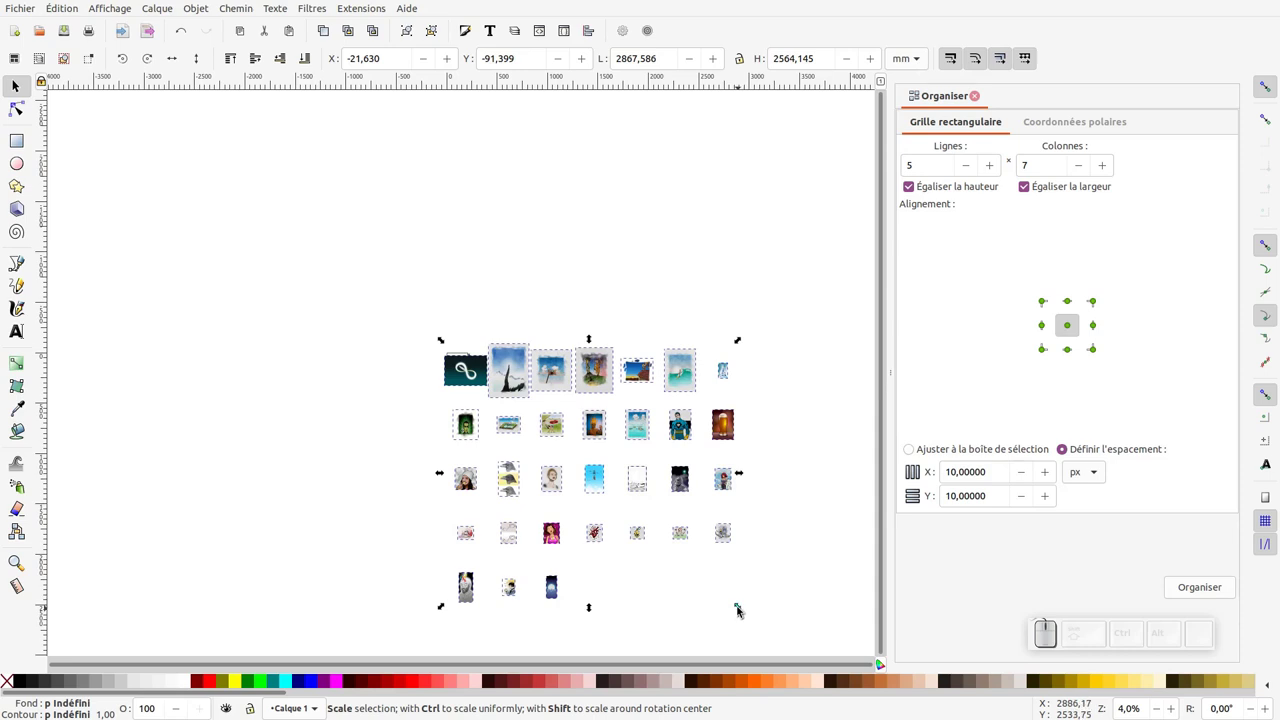
{"action": "left_click_drag", "start_coordinate": [739, 610], "coordinate": [480, 392]}
{"action": "key", "text": "KP_Add"}
{"action": "left_click_drag", "start_coordinate": [489, 314], "coordinate": [436, 442]}
{"action": "left_click_drag", "start_coordinate": [436, 442], "coordinate": [438, 468]}
{"action": "left_click", "coordinate": [438, 468]}
{"action": "left_click", "coordinate": [438, 468]}
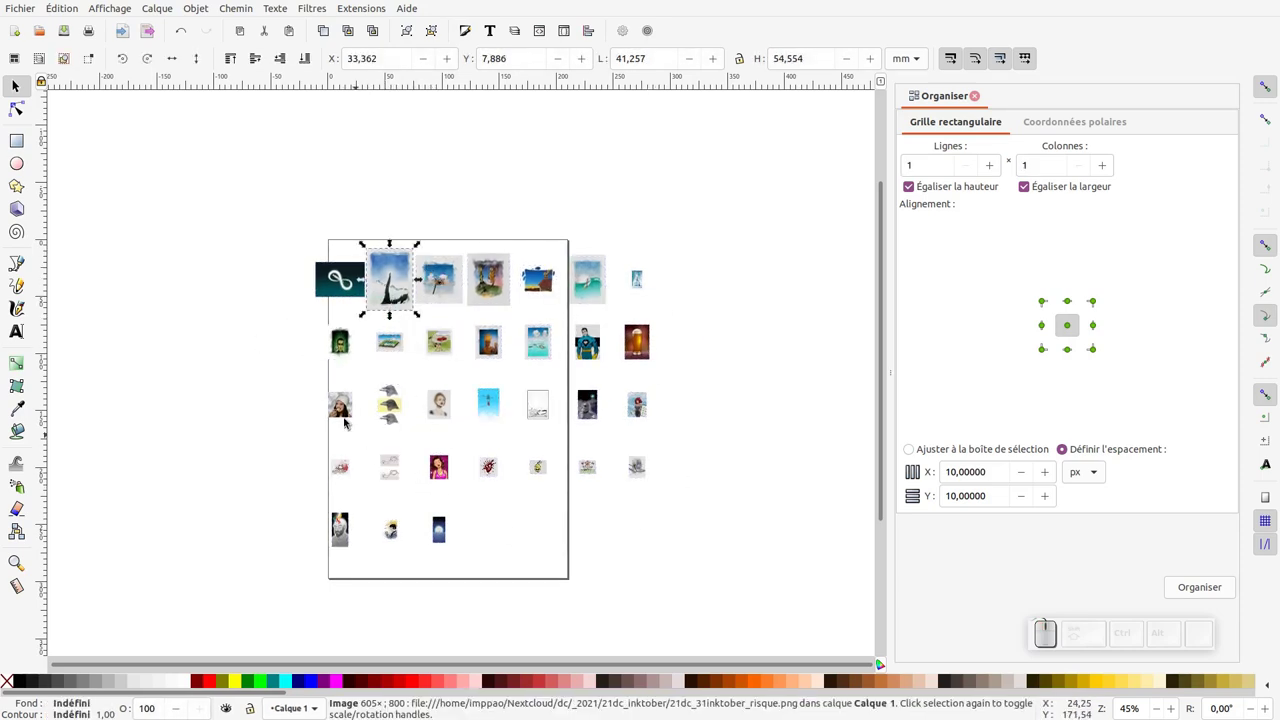
{"action": "left_click", "coordinate": [395, 267]}
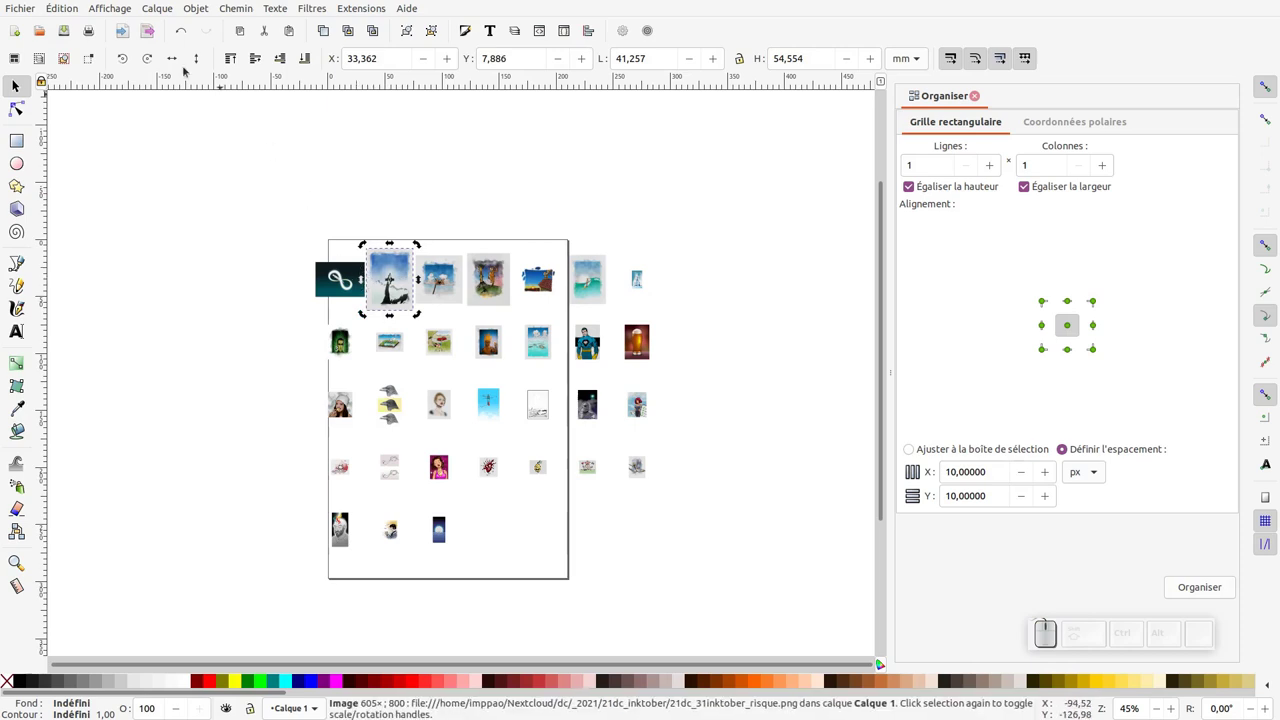
Re-arrange all 31 images as a 6×6 grid with locked ratio and shrink it to about 310 × 229 mm
{"action": "left_click", "coordinate": [78, 12]}
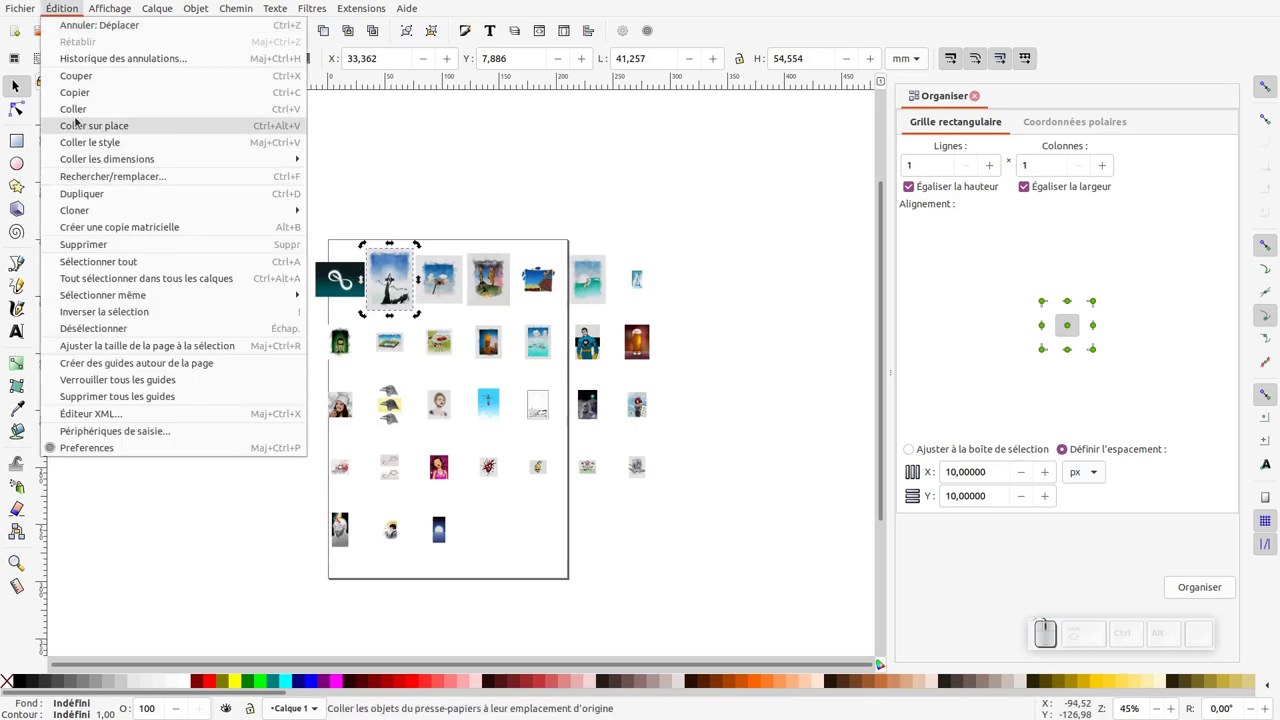
{"action": "key", "text": "ctrl+a"}
{"action": "left_click", "coordinate": [65, 8]}
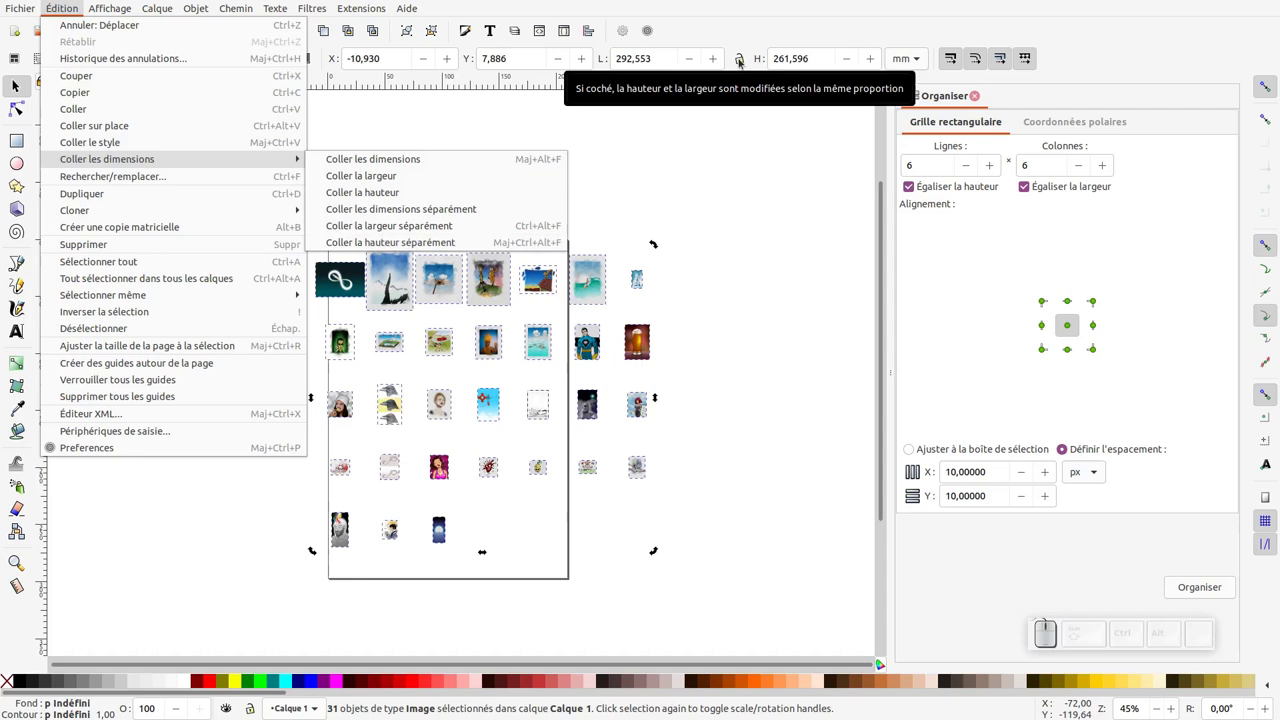
{"action": "left_click", "coordinate": [742, 63]}
{"action": "left_click", "coordinate": [741, 65]}
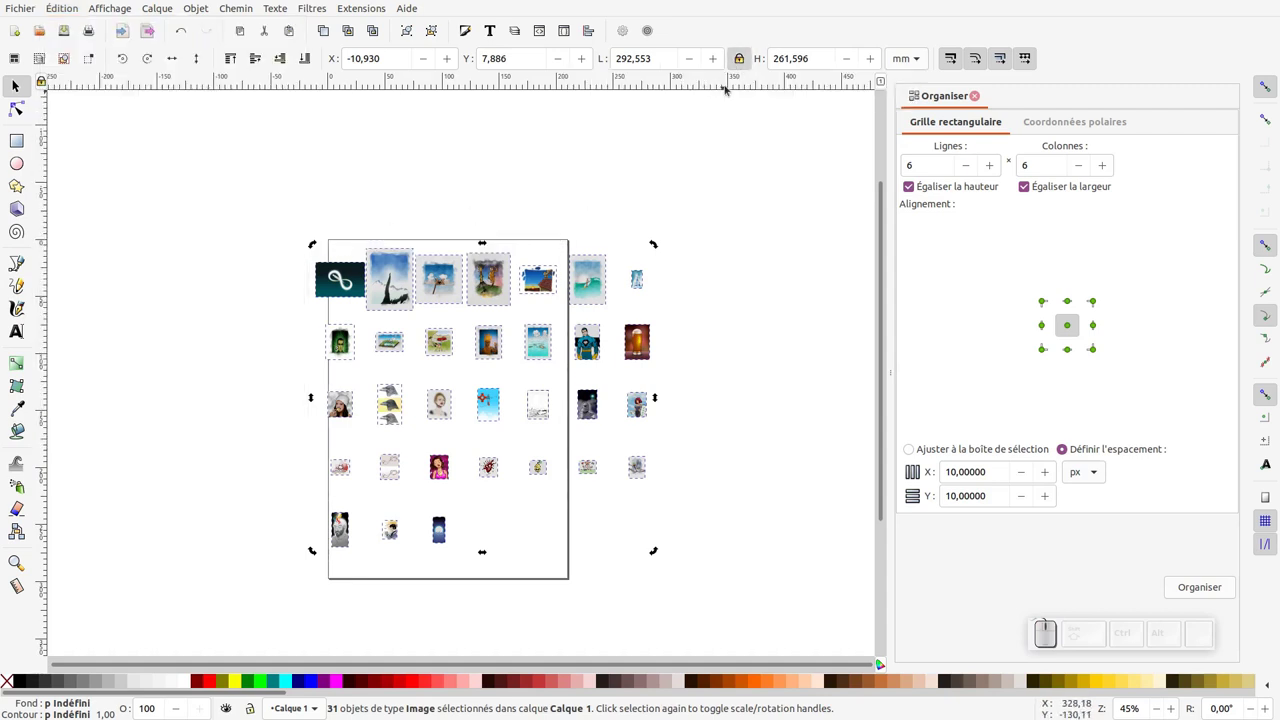
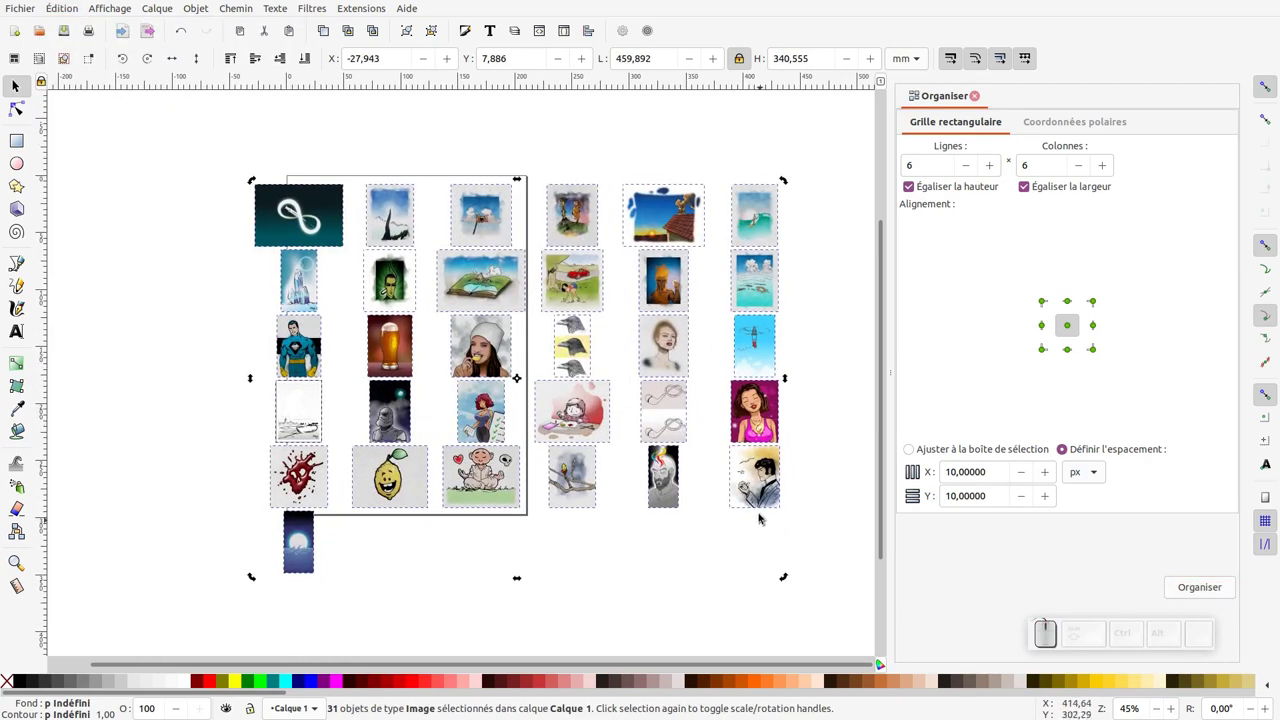
{"action": "left_click_drag", "start_coordinate": [567, 290], "coordinate": [567, 240]}
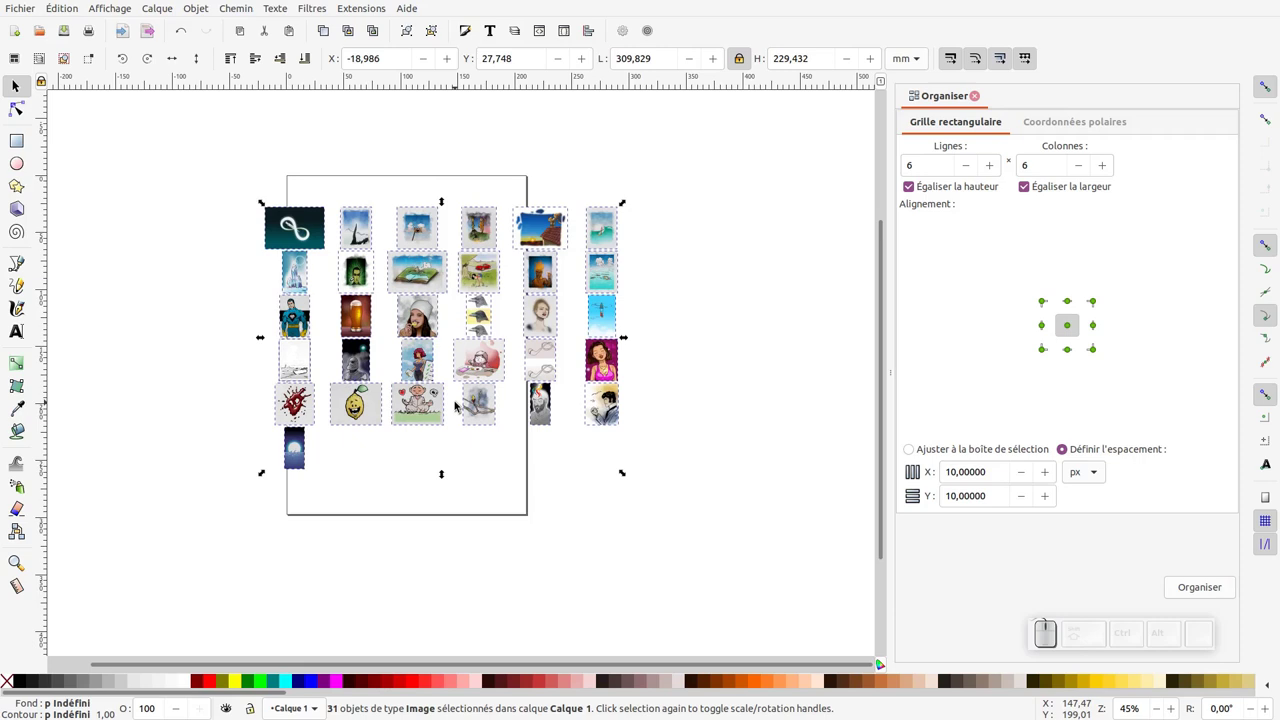
In Document Properties, resize the page to the grid with 10 mm margins, about 330 × 249 mm
{"action": "key", "text": "ctrl+shift+r"}
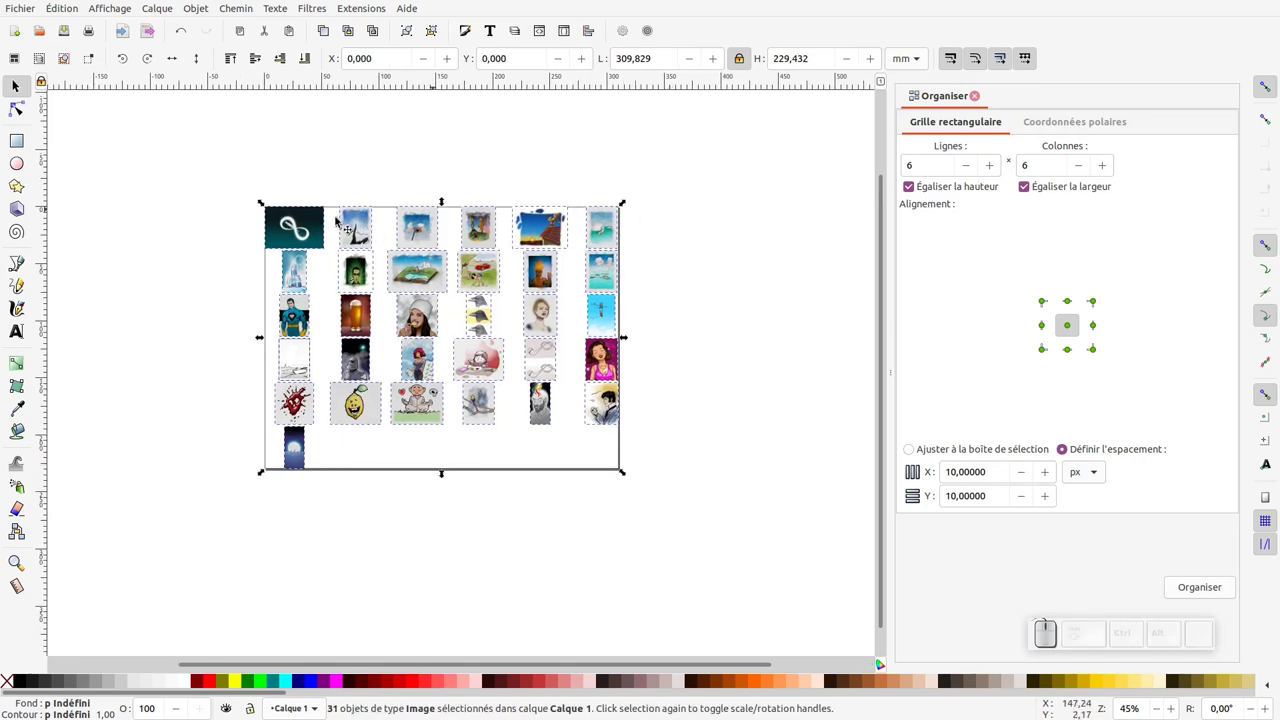
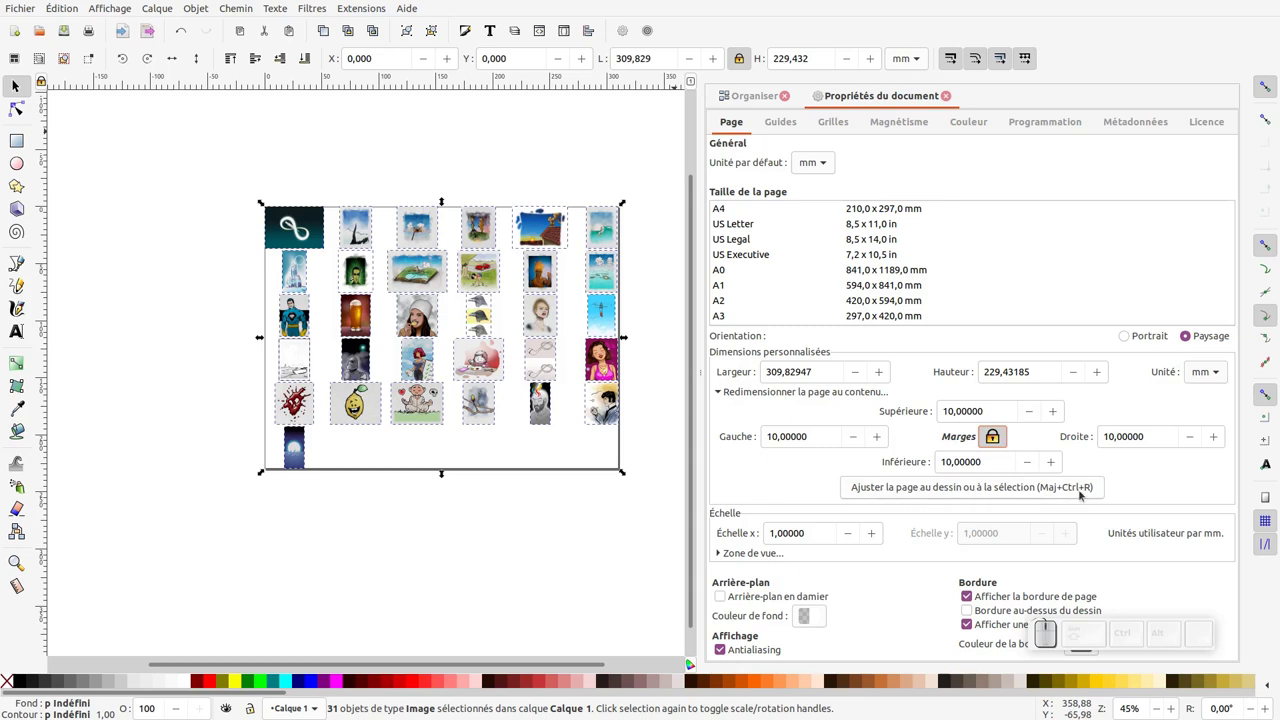
{"action": "left_click", "coordinate": [1076, 494]}
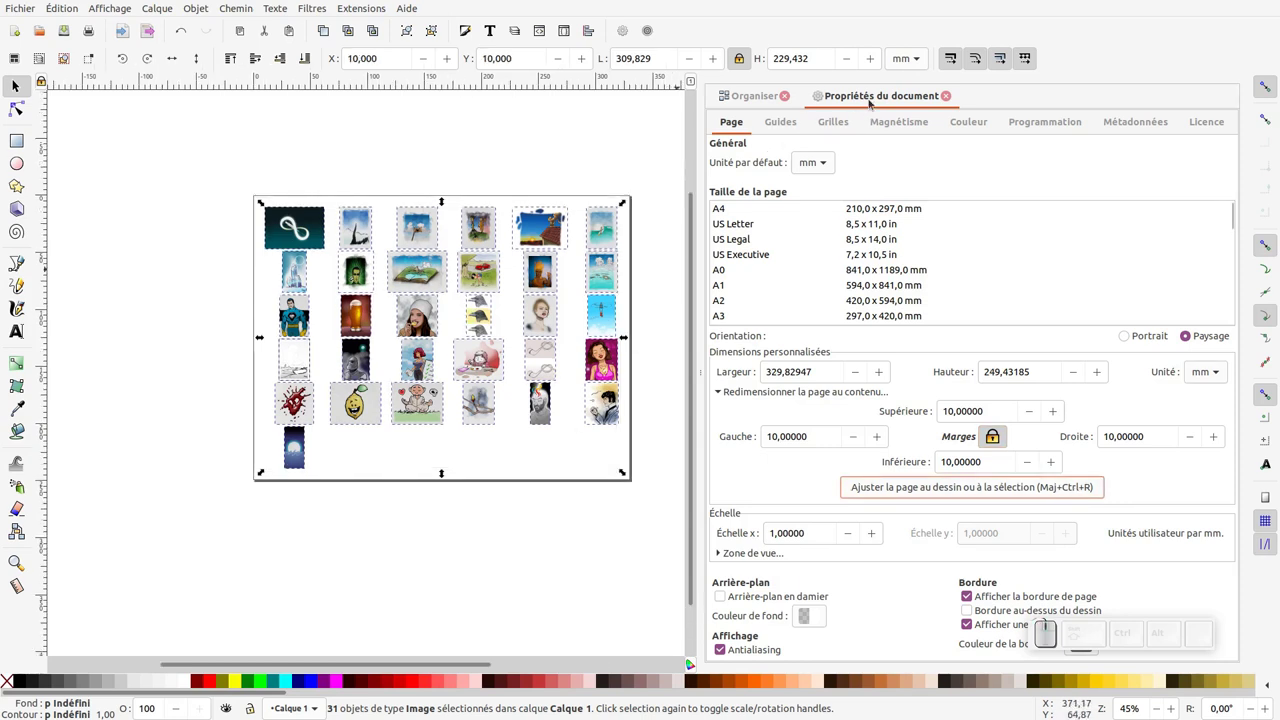
{"action": "left_click_drag", "start_coordinate": [868, 104], "coordinate": [778, 107]}
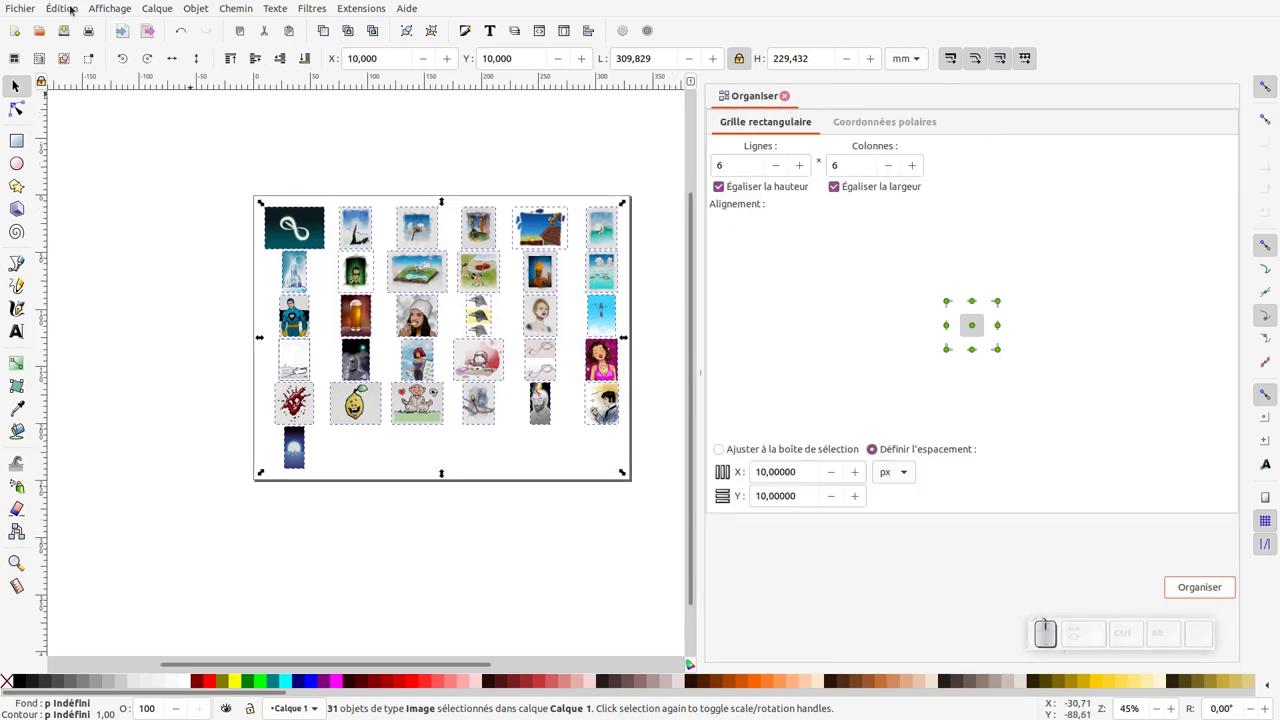
Show the XML editor and select the first image node inside the layer
{"action": "left_click", "coordinate": [71, 9]}
{"action": "left_click", "coordinate": [97, 413]}
{"action": "left_click", "coordinate": [396, 549]}
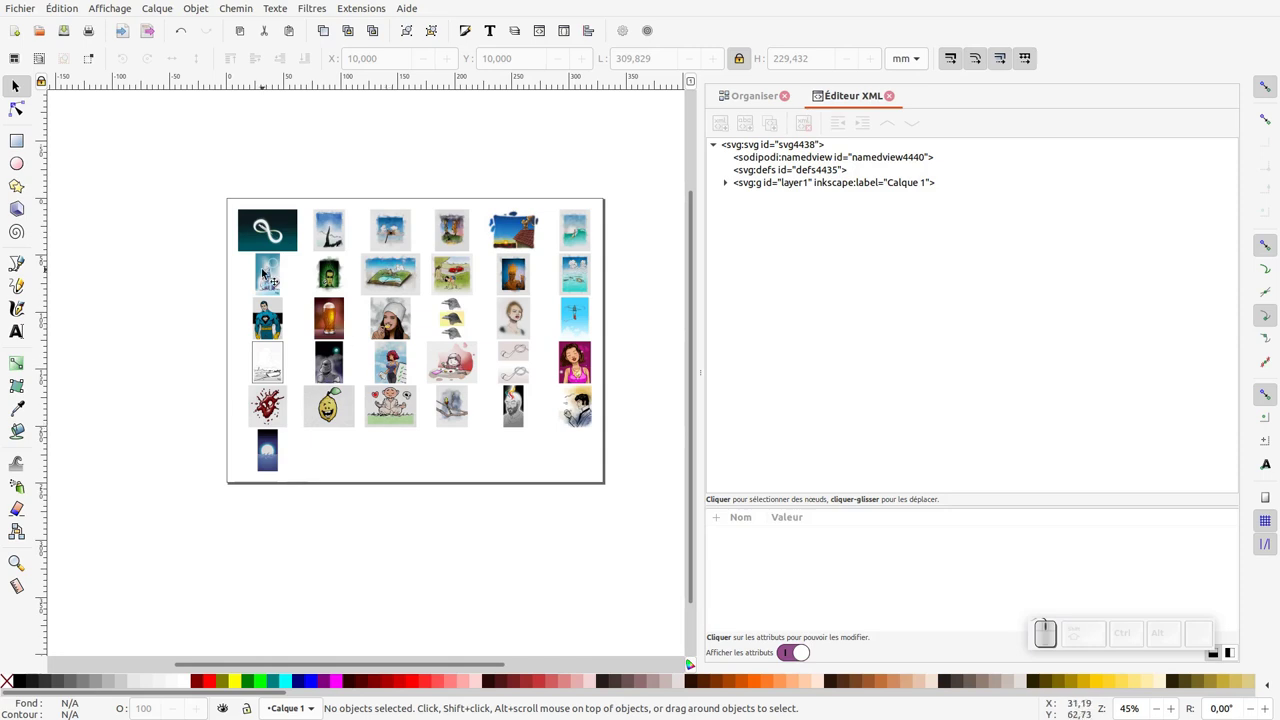
{"action": "left_click", "coordinate": [268, 274]}
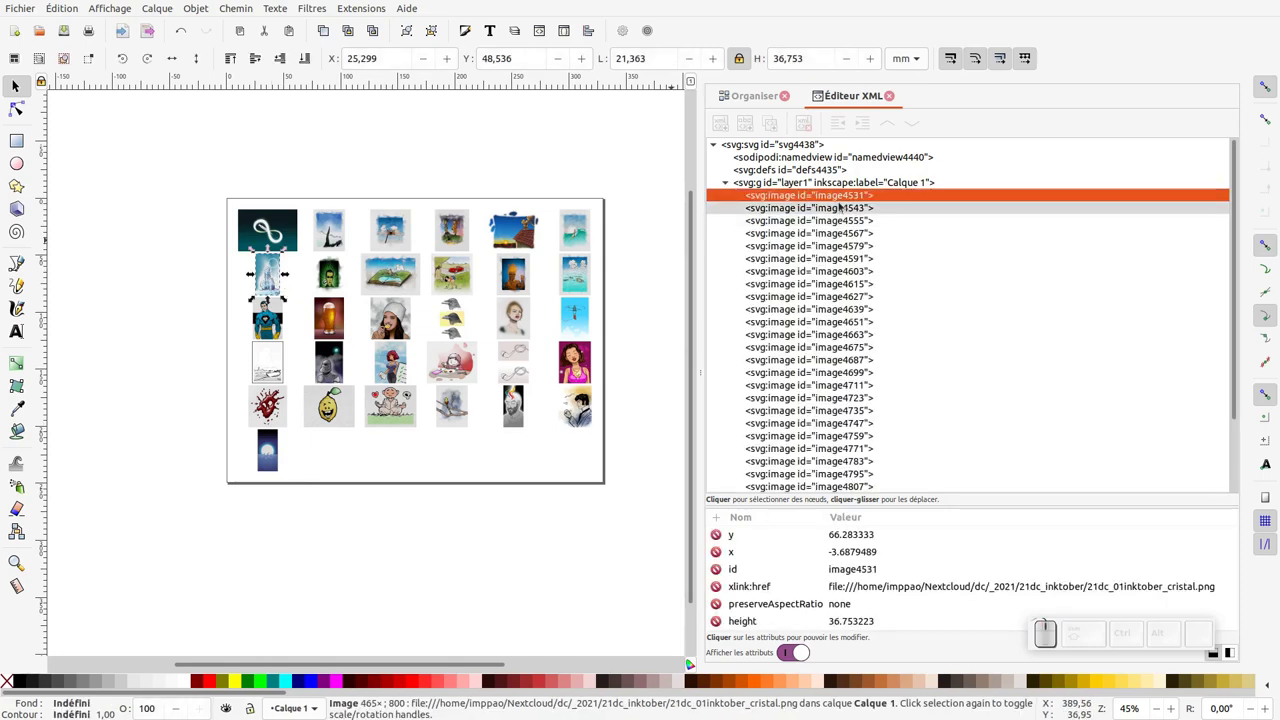
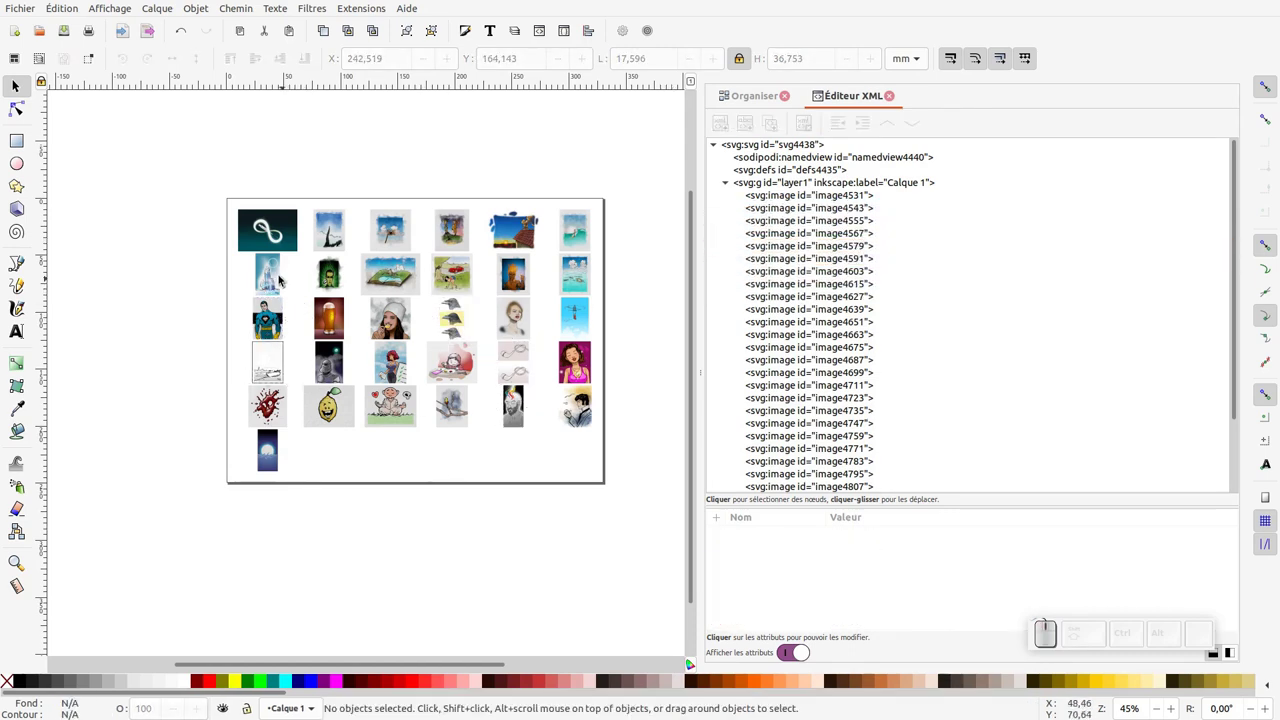
Step through successive image nodes to inspect them, then deselect
{"action": "left_click", "coordinate": [280, 278]}
{"action": "left_click", "coordinate": [346, 289]}
{"action": "left_click", "coordinate": [496, 309]}
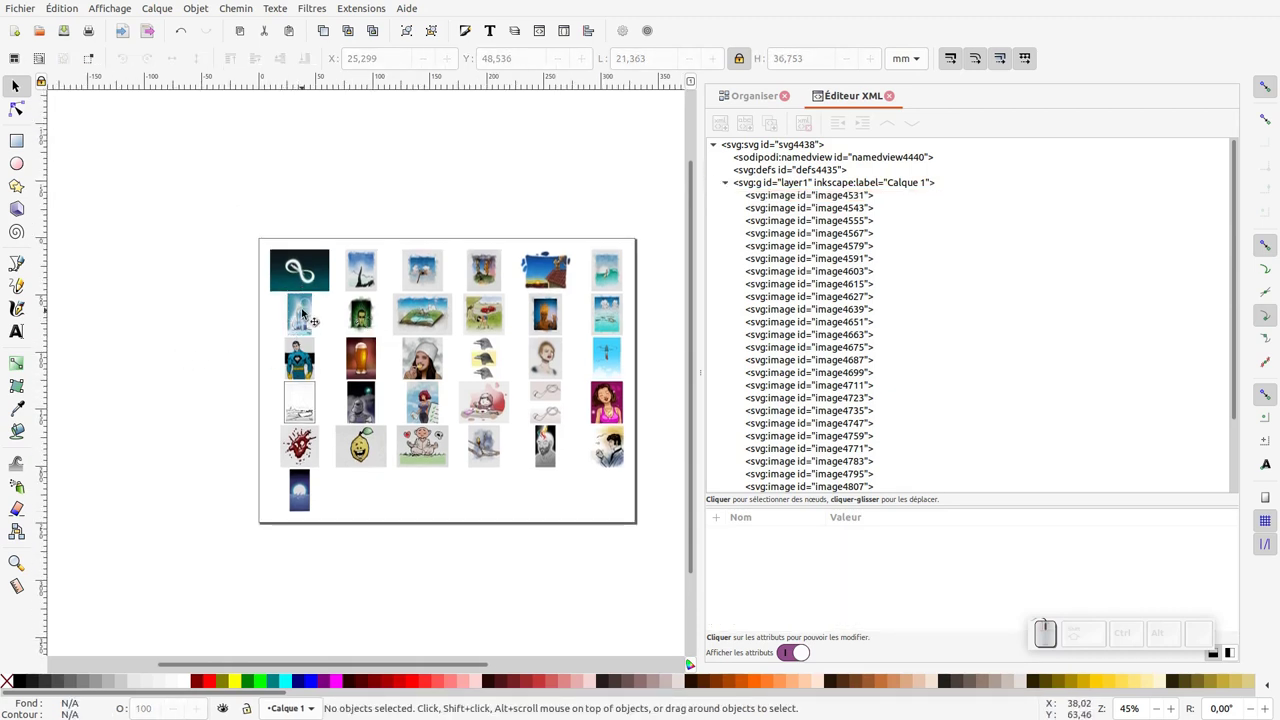
{"action": "left_click", "coordinate": [307, 313]}
{"action": "key", "text": "Tab"}
{"action": "key", "text": "Tab"}
{"action": "key", "text": "Tab"}
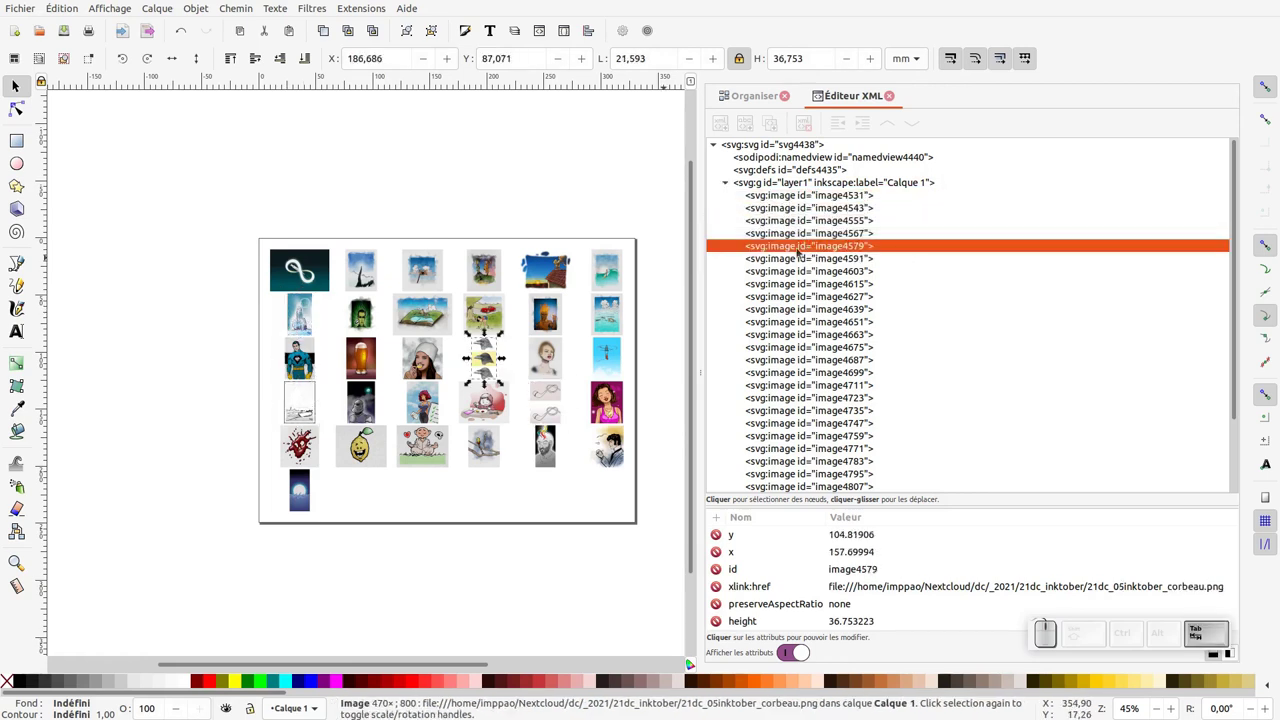
{"action": "left_click", "coordinate": [185, 308]}
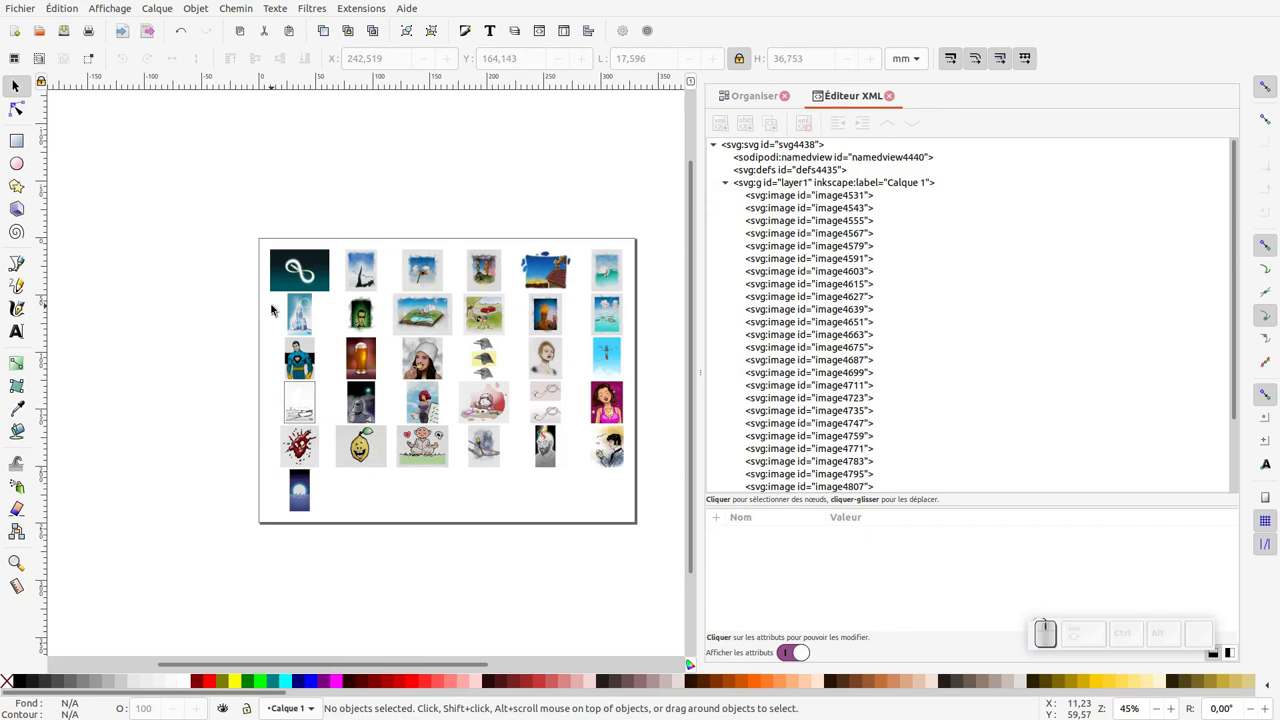
Pan up and drag the crystal and two more illustrations into a pile above the page
{"action": "middle_click", "coordinate": [277, 310]}
{"action": "left_click", "coordinate": [287, 356]}
{"action": "left_click", "coordinate": [260, 164]}
{"action": "left_click_drag", "start_coordinate": [265, 166], "coordinate": [265, 157]}
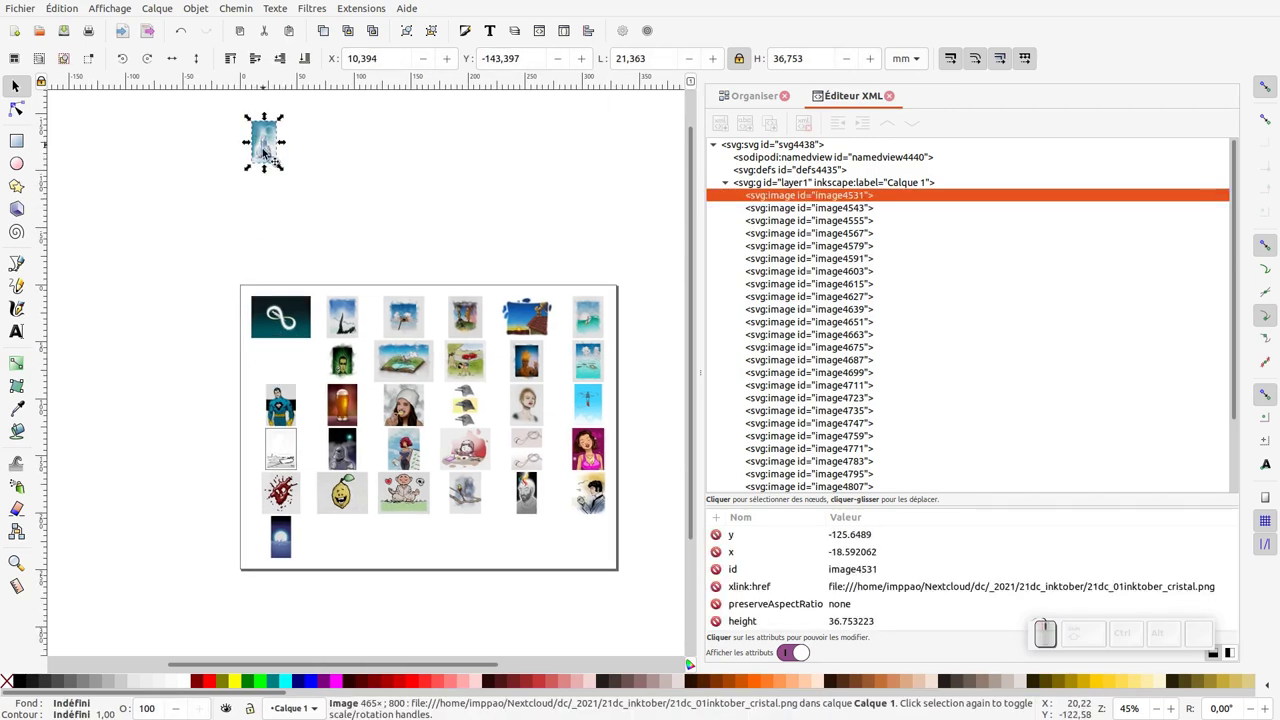
{"action": "key", "text": "Tab"}
{"action": "left_click_drag", "start_coordinate": [296, 183], "coordinate": [318, 261]}
{"action": "key", "text": "Tab"}
{"action": "left_click_drag", "start_coordinate": [331, 170], "coordinate": [1134, 139]}
Tab through further illustrations, moving another above the page
{"action": "left_click", "coordinate": [1266, 92]}
{"action": "key", "text": "Tab"}
{"action": "left_click", "coordinate": [530, 440]}
{"action": "key", "text": "Tab"}
{"action": "left_click_drag", "start_coordinate": [464, 381], "coordinate": [429, 264]}
{"action": "key", "text": "Tab"}
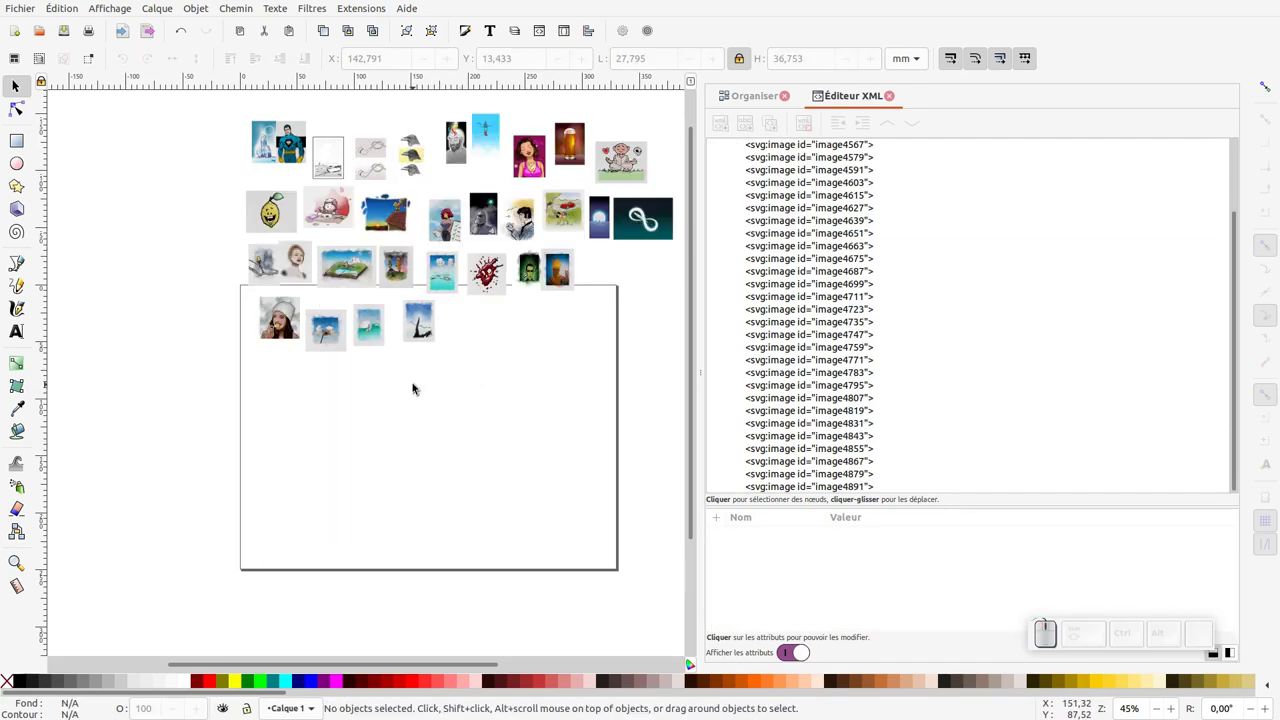
{"action": "left_click", "coordinate": [266, 149]}
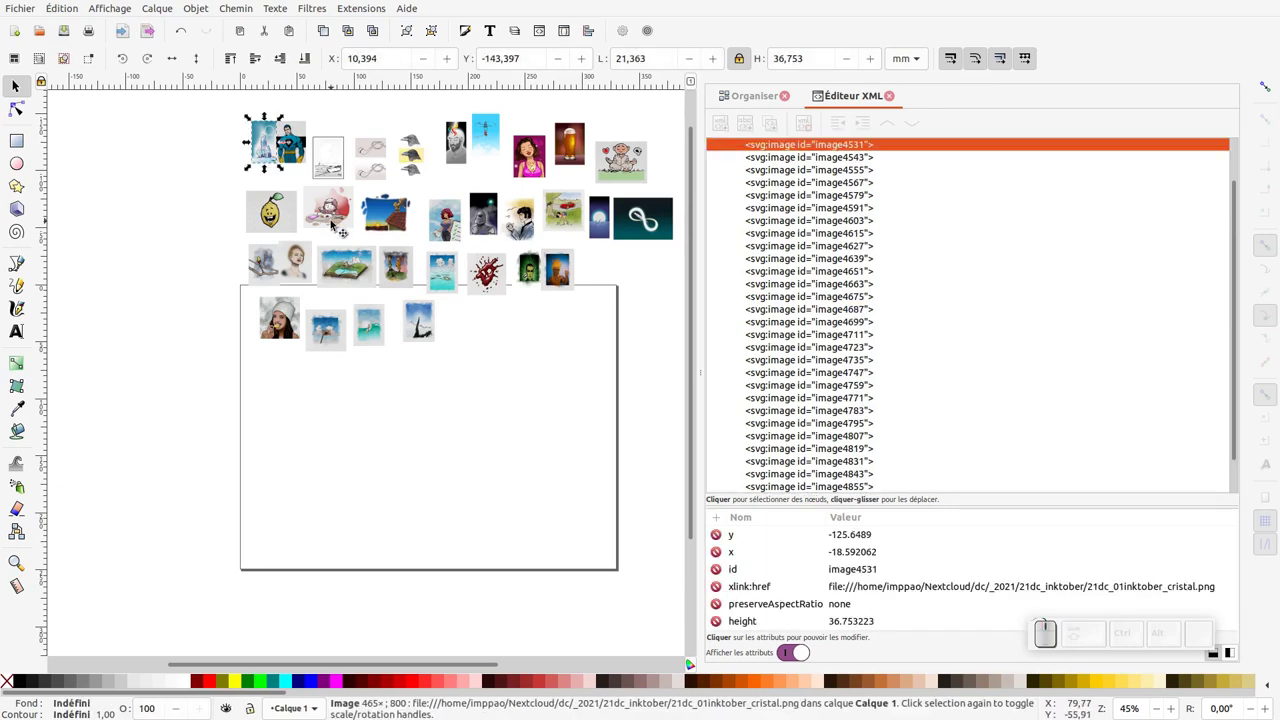
{"action": "key", "text": "Tab"}
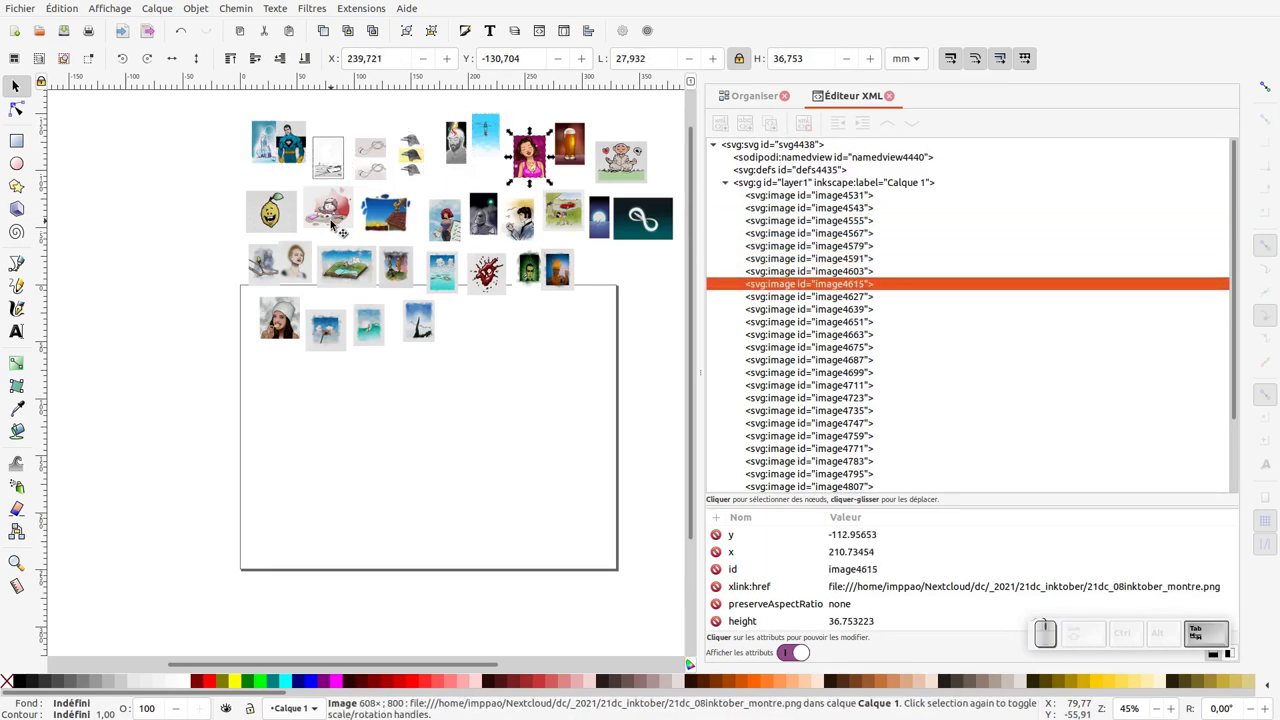
{"action": "key", "text": "Tab"}
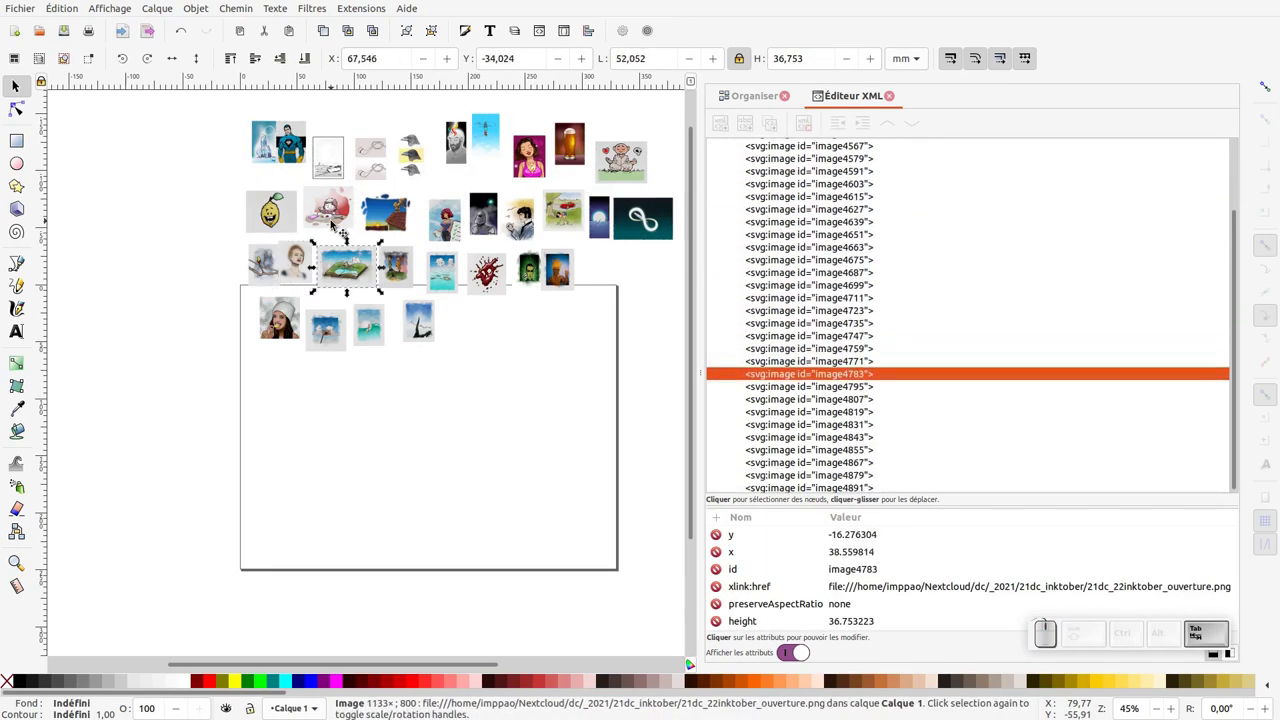
Select all 31 illustrations and return to the Arrange tab
{"action": "key", "text": "ctrl+a"}
{"action": "left_click", "coordinate": [749, 100]}
Rebuild the 6×6 grid at the page margin and bring up Align and Distribute
{"action": "left_click_drag", "start_coordinate": [1157, 593], "coordinate": [1213, 583]}
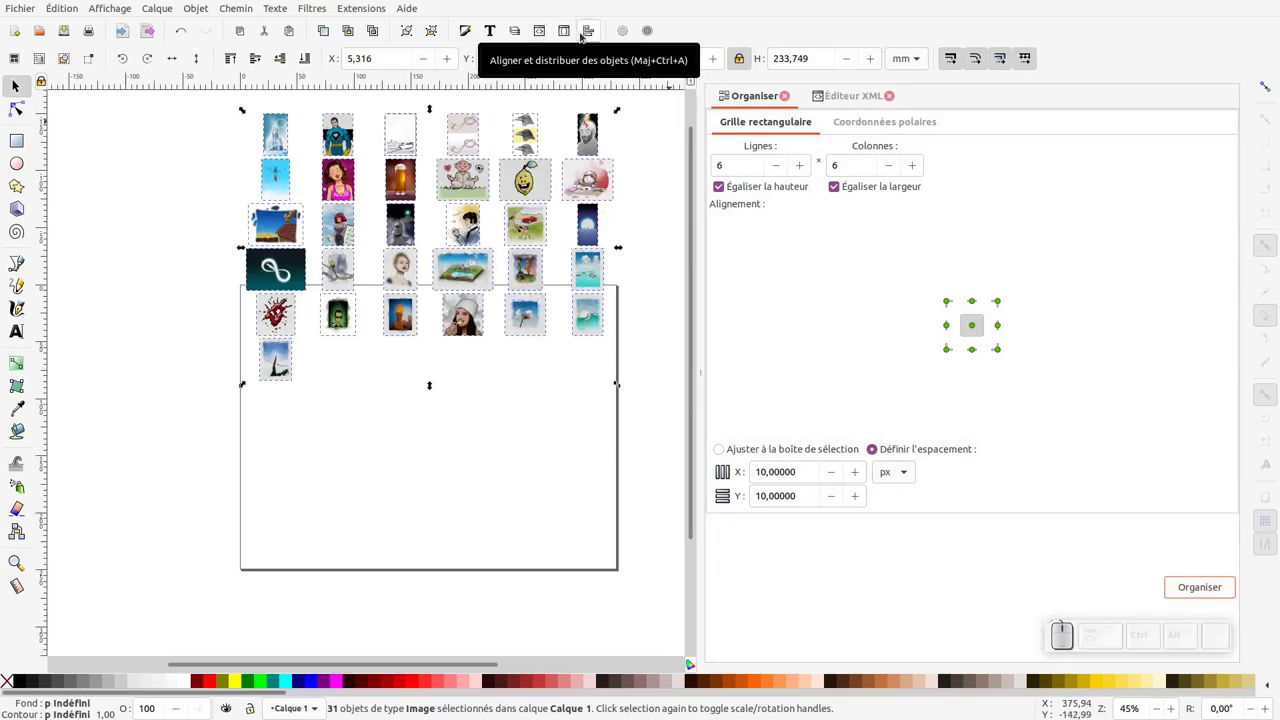
{"action": "left_click", "coordinate": [538, 219]}
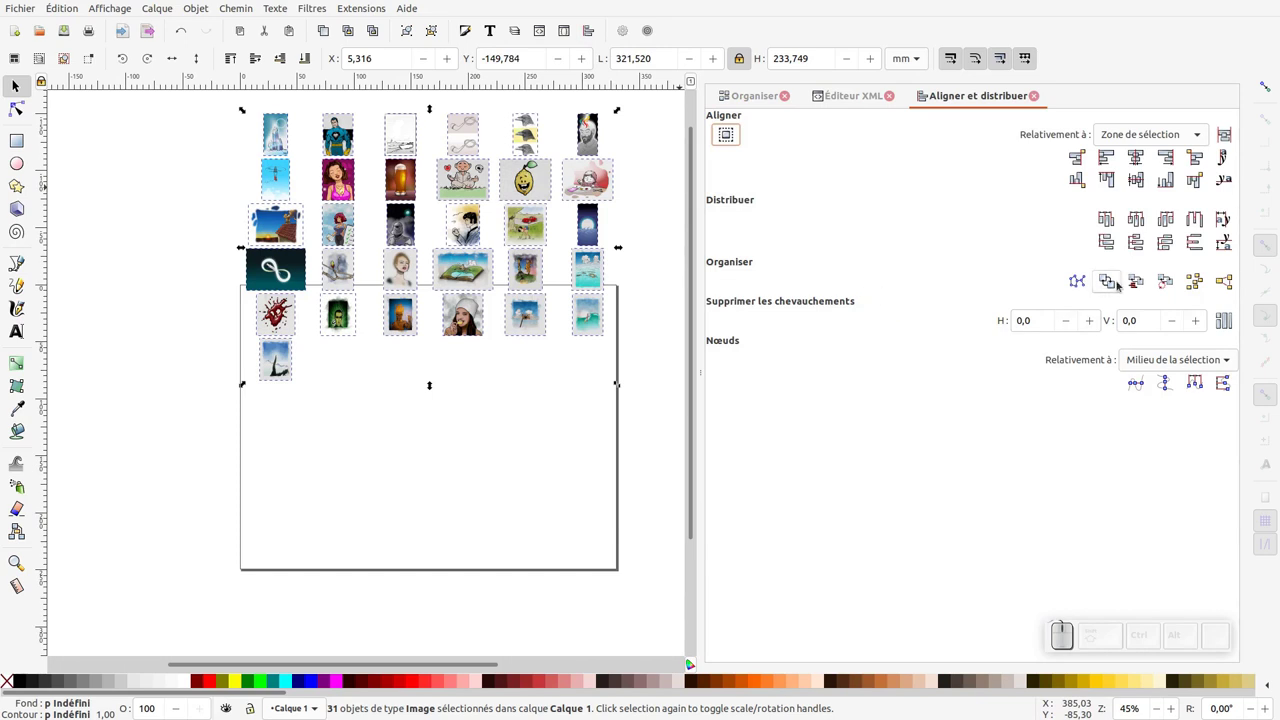
{"action": "middle_click", "coordinate": [512, 228]}
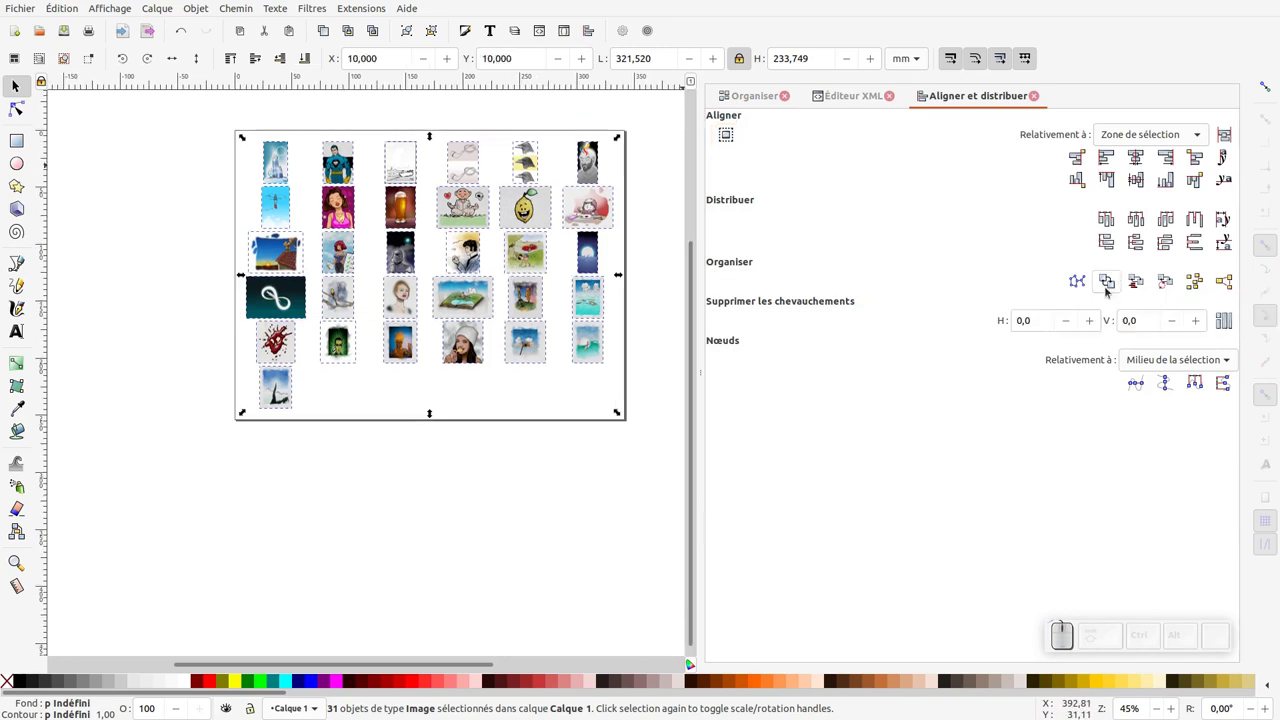
Exchange the illustrations' positions repeatedly by selection order, stacking order and clockwise, ending in the original order
{"action": "left_click", "coordinate": [1108, 288]}
{"action": "left_click", "coordinate": [1108, 288]}
{"action": "left_click", "coordinate": [1108, 288]}
{"action": "left_click", "coordinate": [1134, 285]}
{"action": "left_click", "coordinate": [1134, 285]}
{"action": "left_click", "coordinate": [1134, 285]}
{"action": "left_click", "coordinate": [1134, 285]}
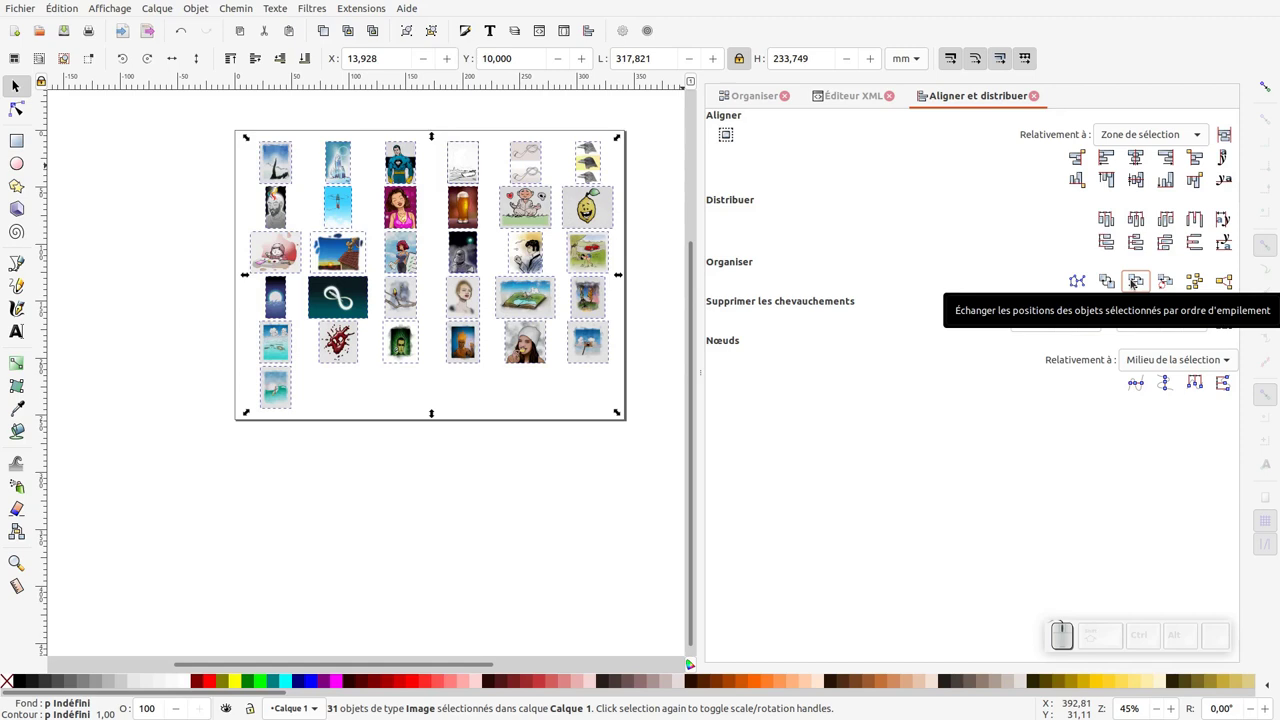
{"action": "left_click", "coordinate": [1134, 284]}
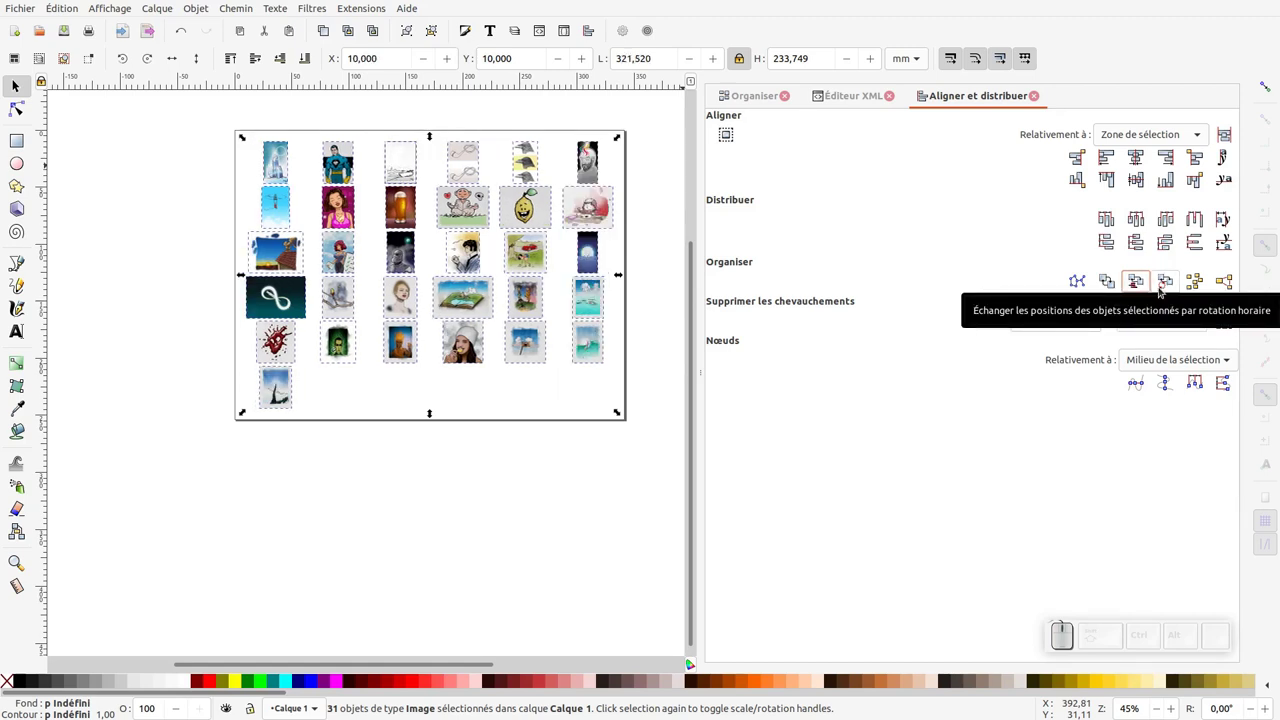